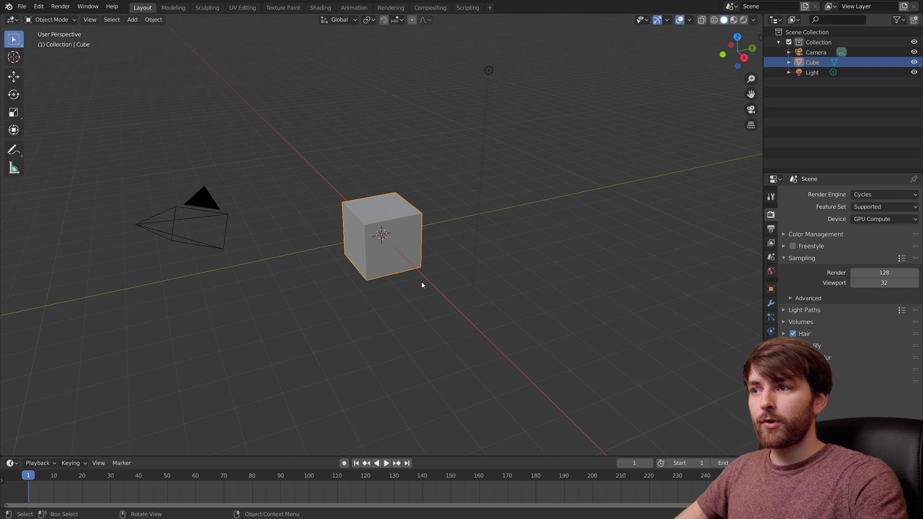
# Step: Delete the default camera, cube and light and add a new circle mesh at the origin
pyautogui.press('a')
pyautogui.press('x')
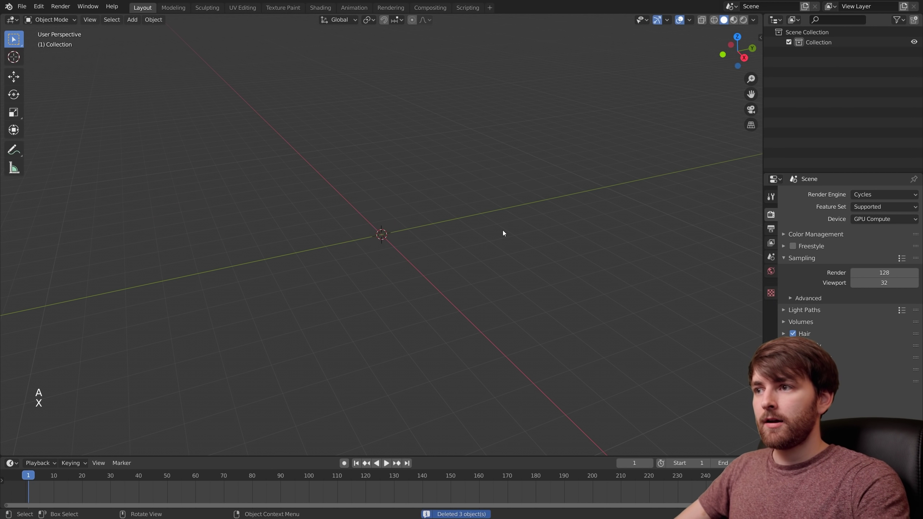
pyautogui.press('shift+a')
pyautogui.press('shift+a')
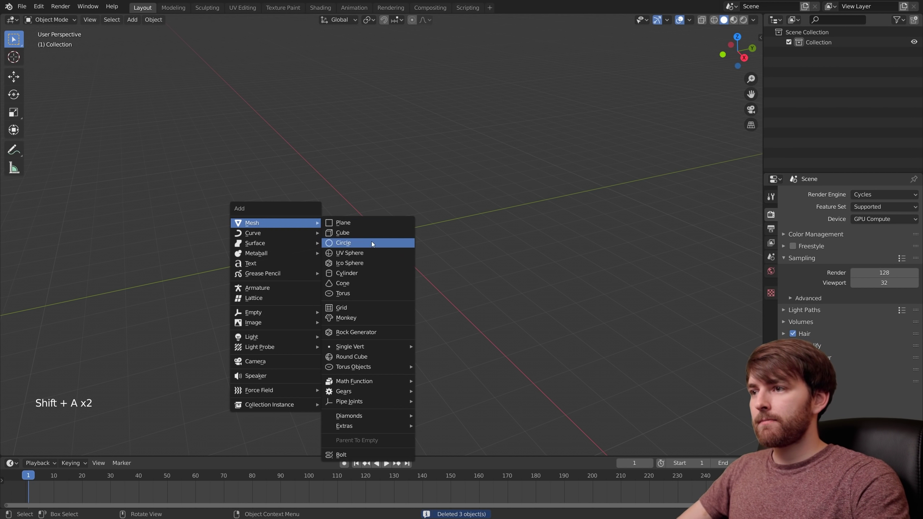
pyautogui.scroll(-3)
pyautogui.middleClick(448, 182)
pyautogui.scroll(-3)
pyautogui.middleClick(456, 217)
pyautogui.scroll(-3)
pyautogui.middleClick(451, 261)
# Step: Extrude the circle straight up along Z into a tall tube in Edit Mode
pyautogui.press('Tab')
pyautogui.press('e')
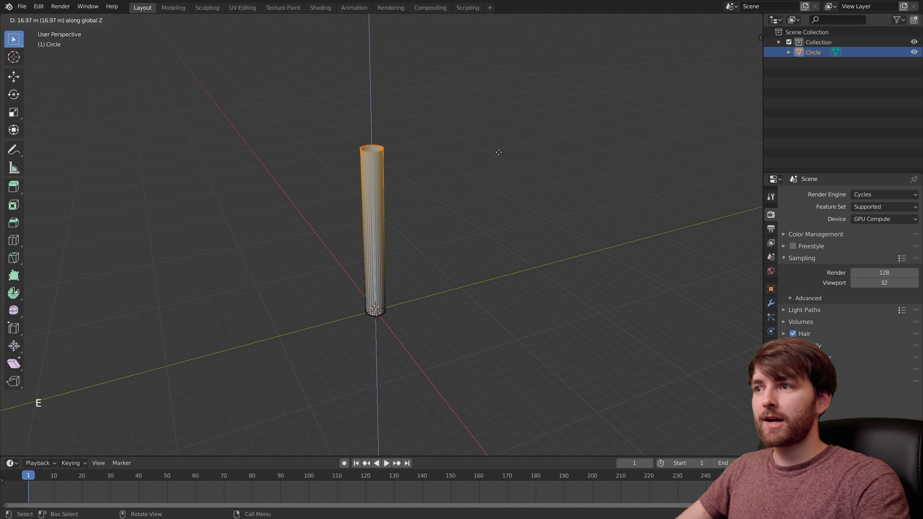
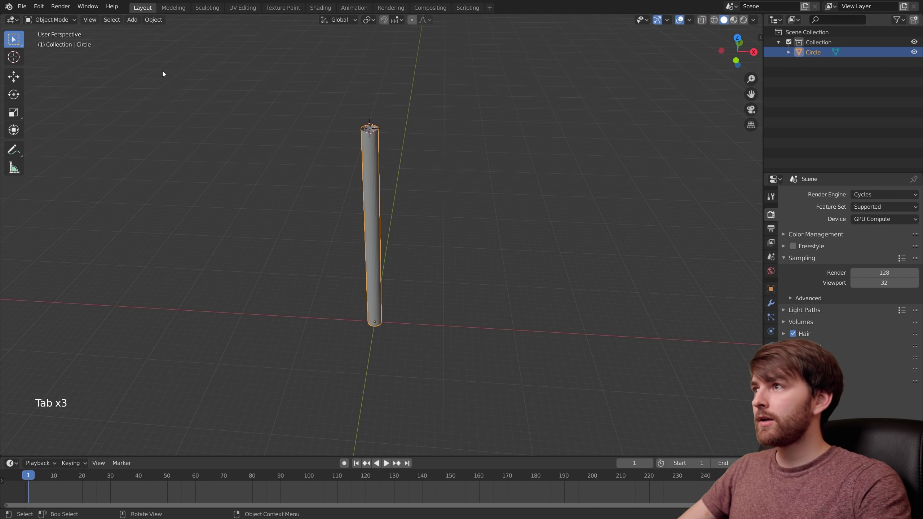
# Step: Select all of the tube's geometry and shrink its walls inward with Alt+S into a thin rod
pyautogui.click(154, 22)
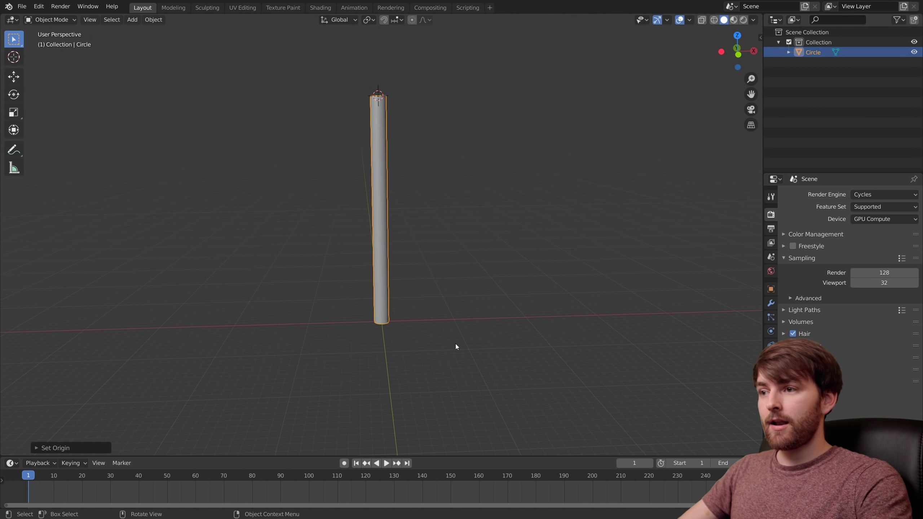
pyautogui.press('r')
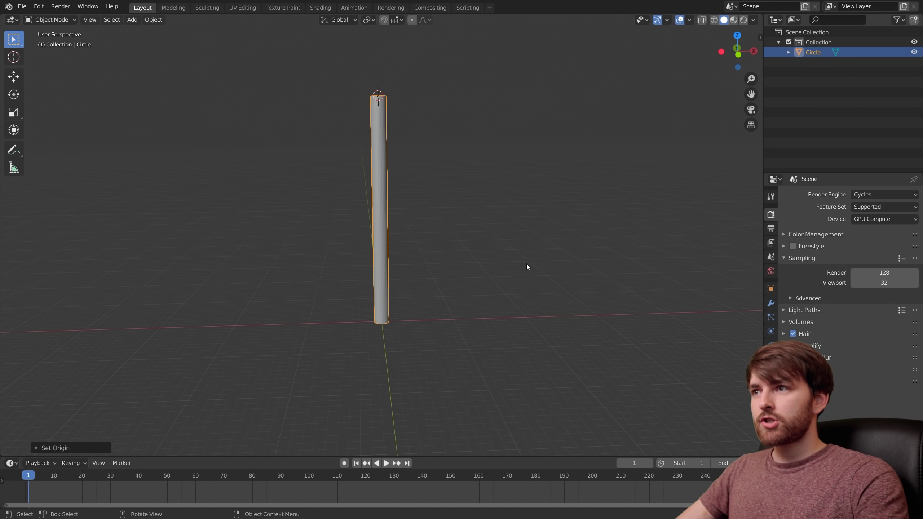
pyautogui.middleClick(539, 275)
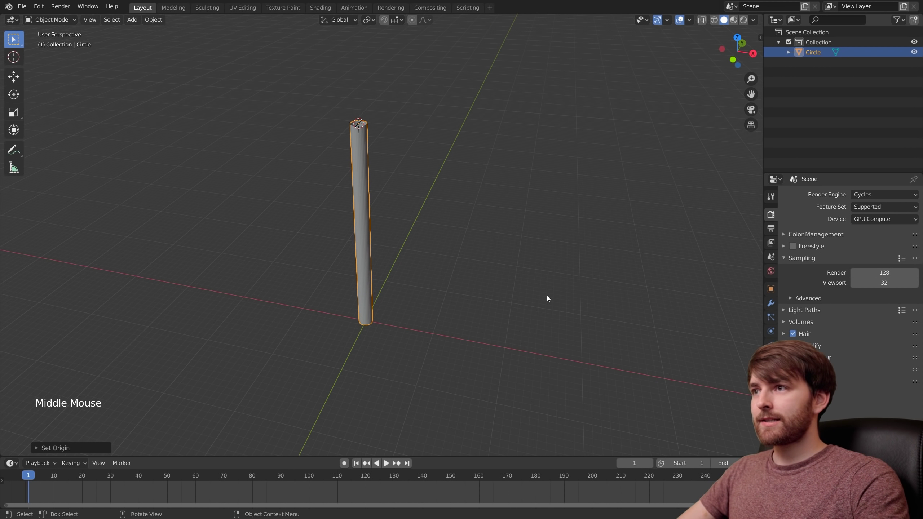
pyautogui.press('Tab')
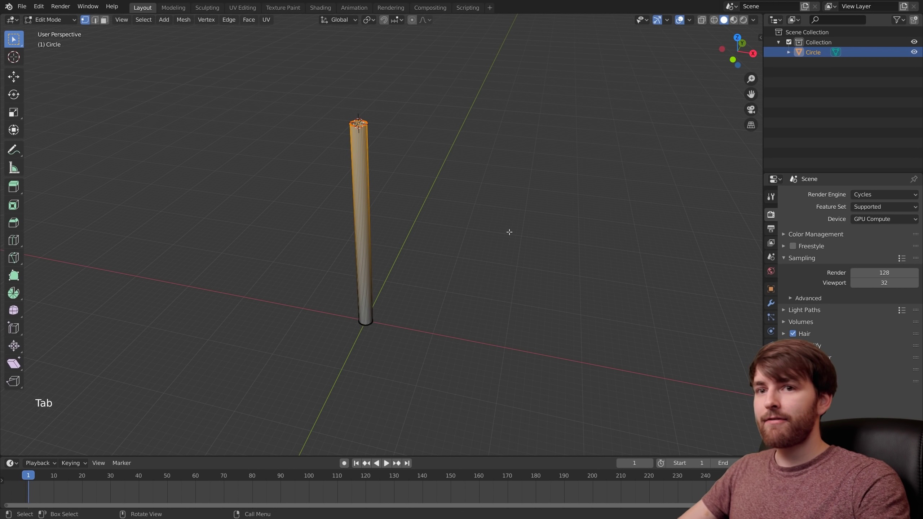
pyautogui.press('a')
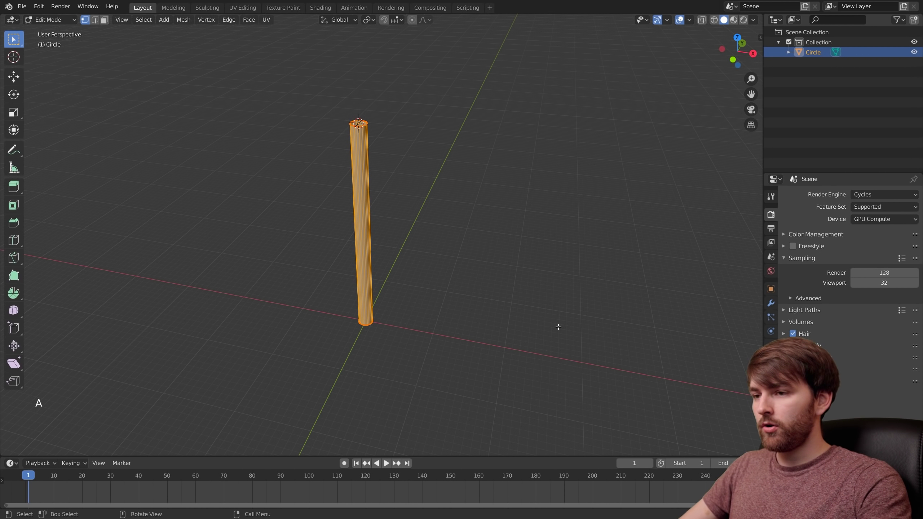
pyautogui.press('alt+s')
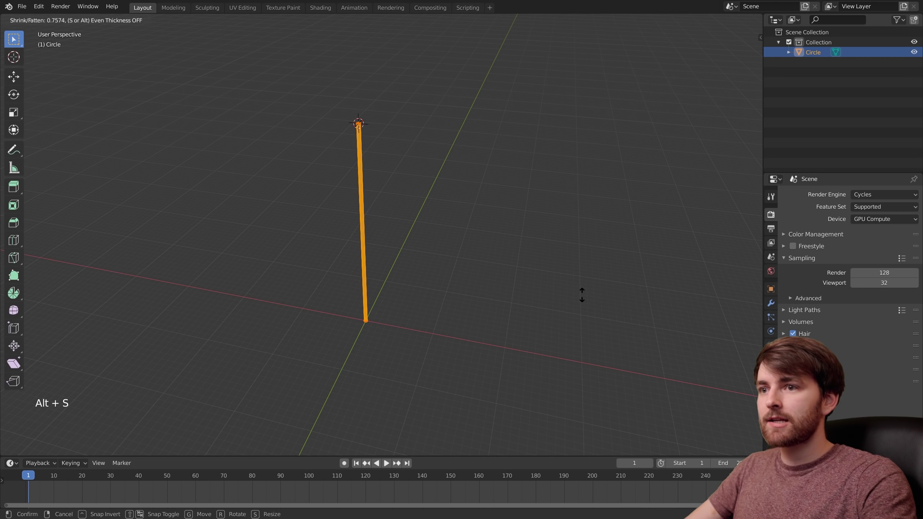
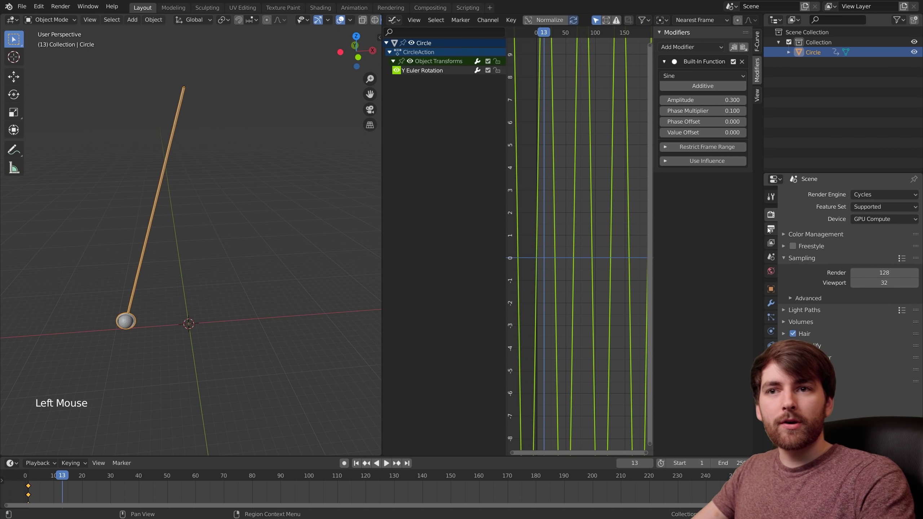
# Step: Check the 60 fps output setting, then lower the sine modifier's phase multiplier from 0.100 to 0.050
pyautogui.click(893, 322)
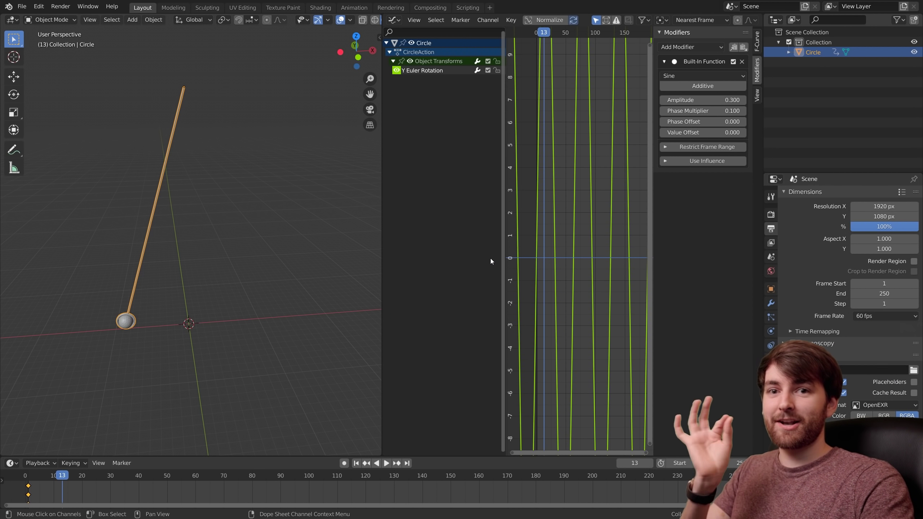
pyautogui.press('space')
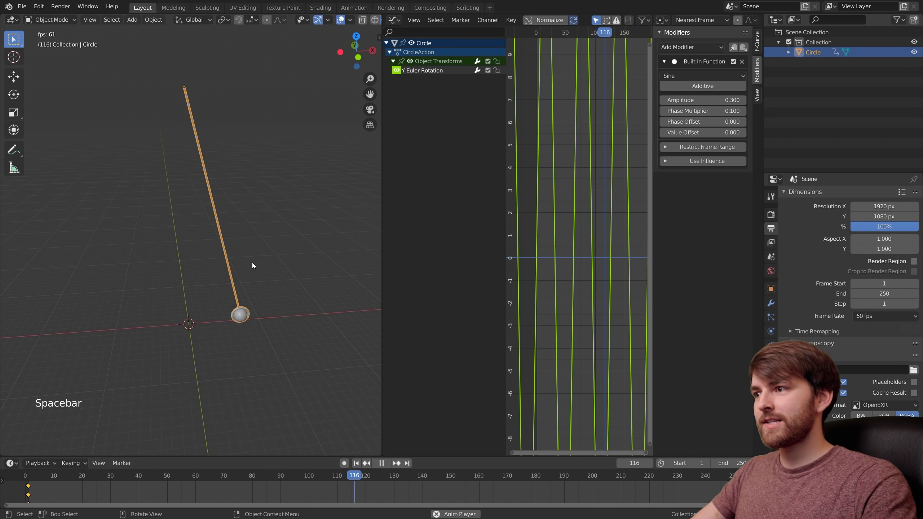
pyautogui.press('space')
pyautogui.press('space')
pyautogui.click(621, 132)
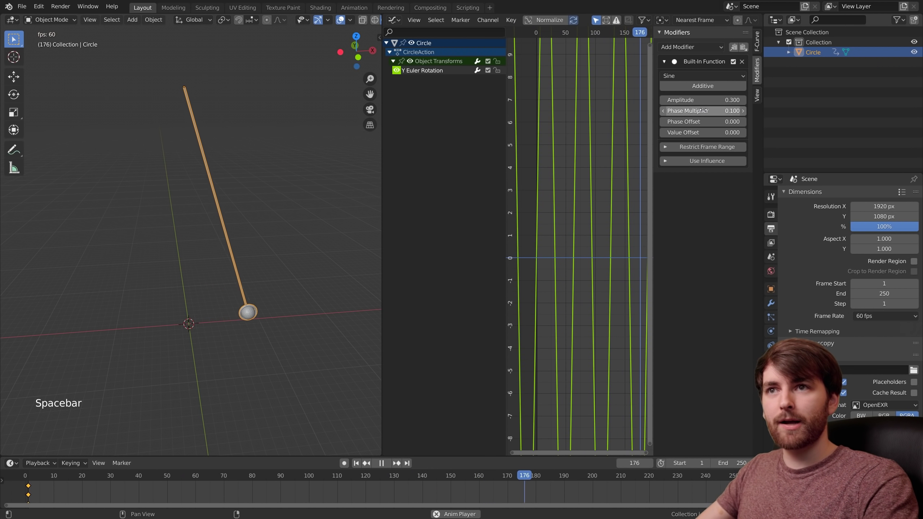
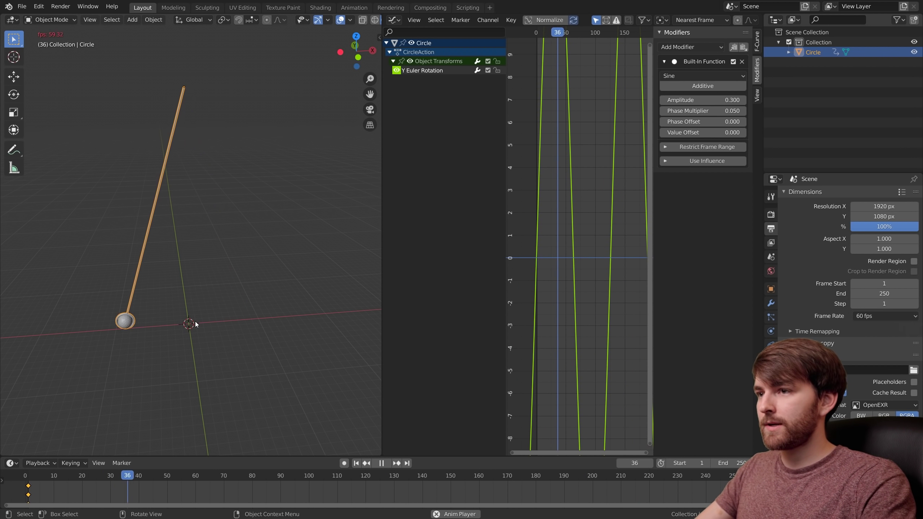
pyautogui.middleClick(315, 367)
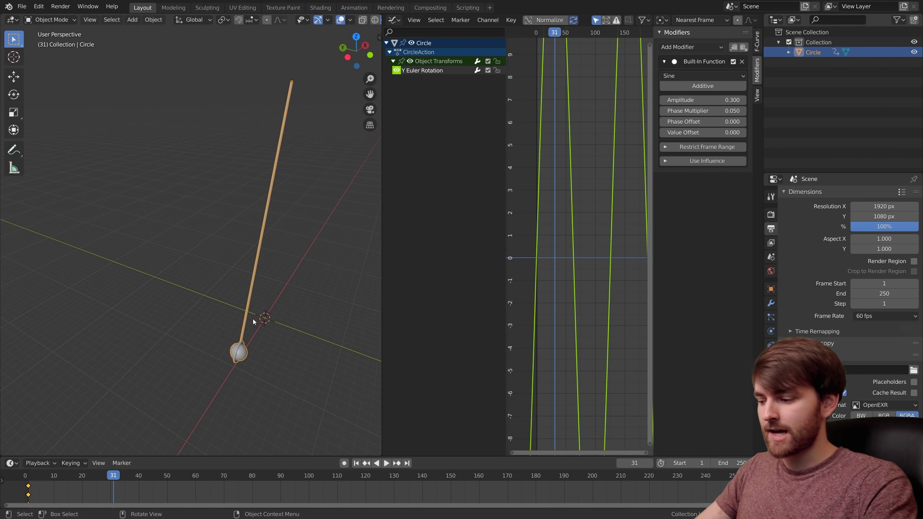
# Step: Create a new material on the pendulum and rename it 'Sphere' with a yellow-green viewport colour
pyautogui.scroll(3)
pyautogui.middleClick(318, 378)
pyautogui.click(271, 275)
pyautogui.middleClick(272, 274)
pyautogui.scroll(-3)
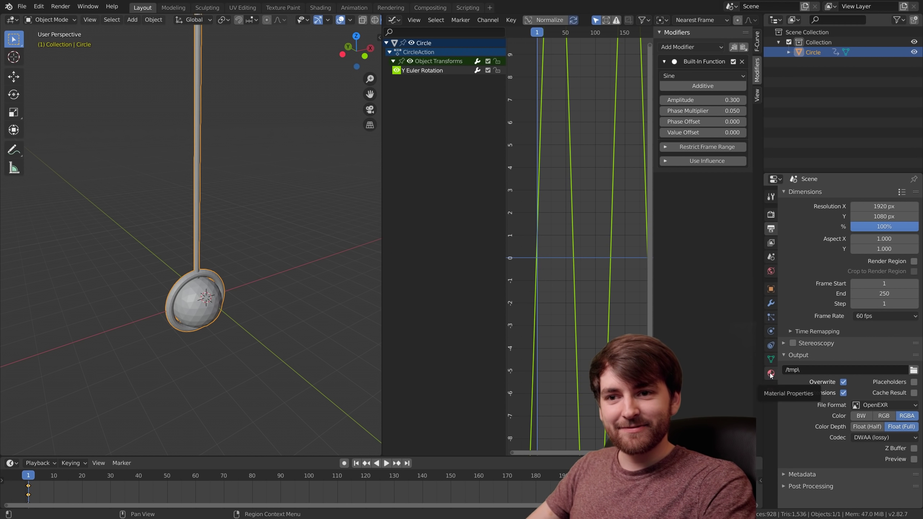
pyautogui.click(774, 376)
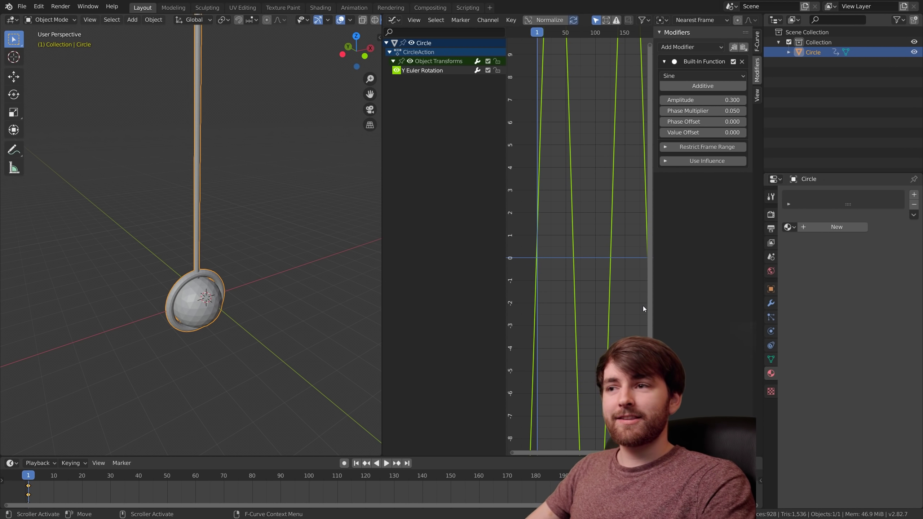
pyautogui.click(817, 230)
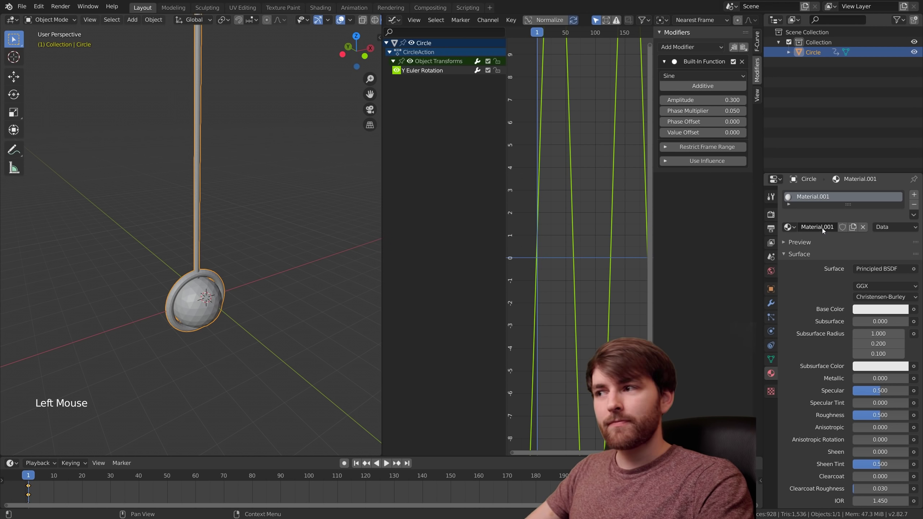
pyautogui.click(825, 232)
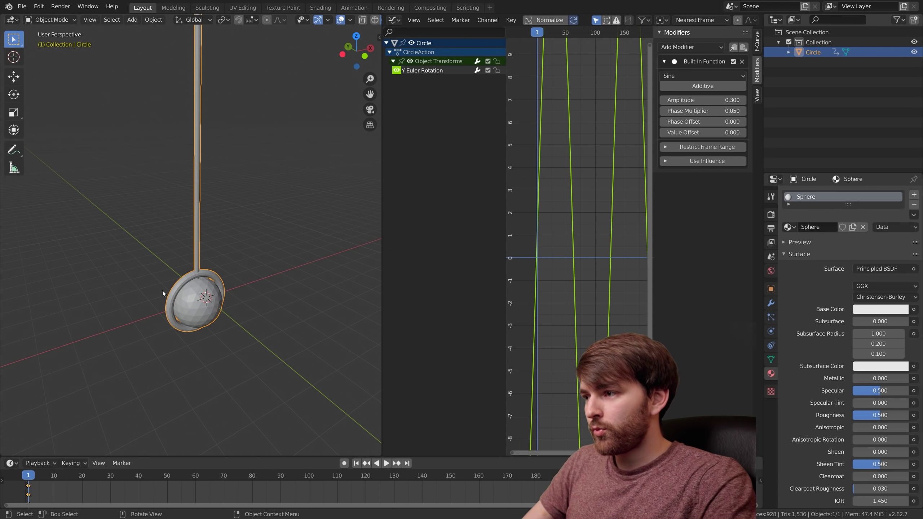
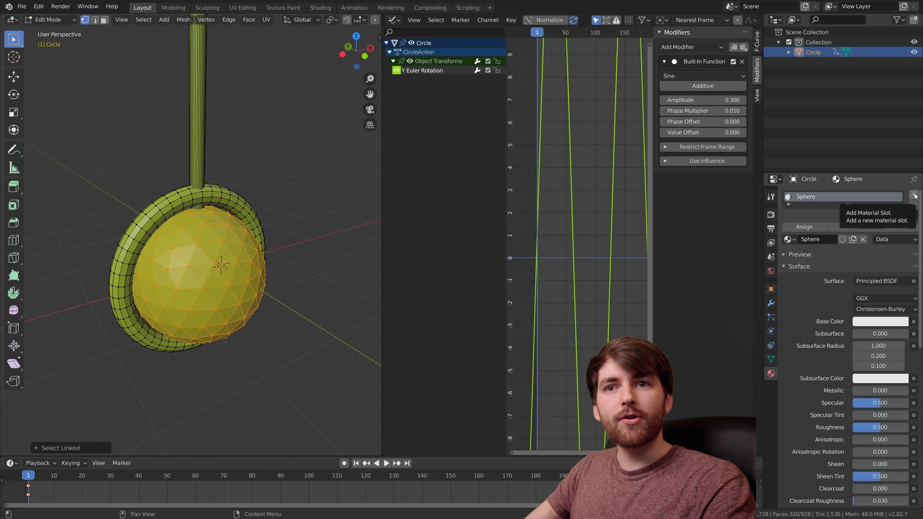
# Step: Add a second material 'Metal' and assign it to the inverted rod-and-ring selection
pyautogui.click(916, 197)
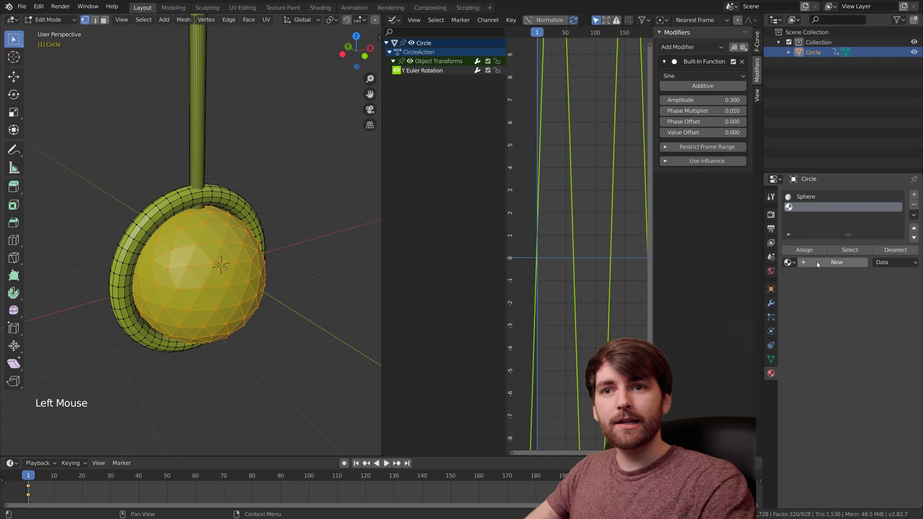
pyautogui.doubleClick(820, 265)
pyautogui.press('BackSpace')
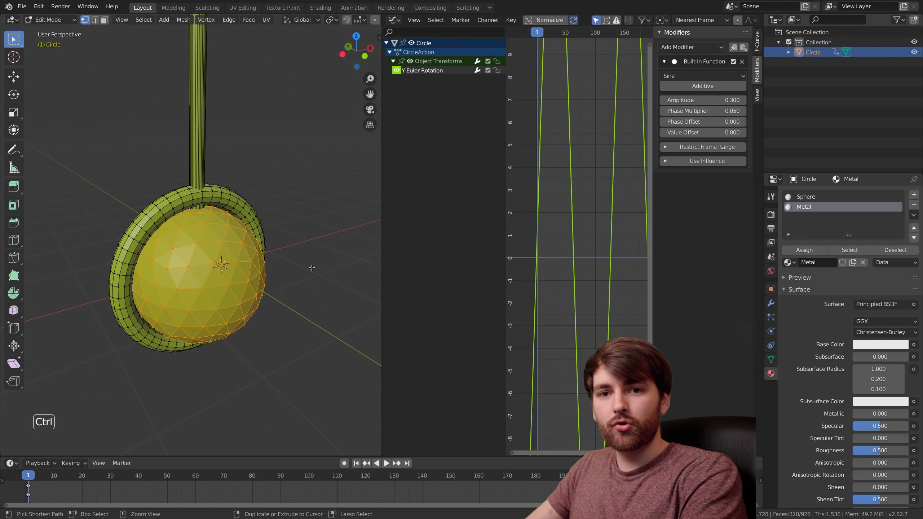
pyautogui.press('ctrl+i')
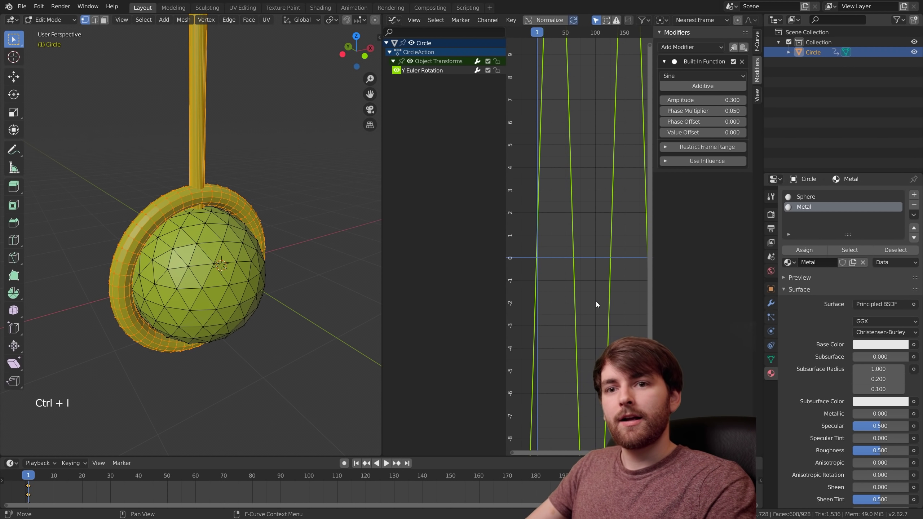
pyautogui.click(814, 251)
pyautogui.press('Tab')
# Step: Apply Shade Smooth to the pendulum from its object context menu
pyautogui.scroll(-3)
pyautogui.middleClick(287, 245)
pyautogui.middleClick(300, 283)
pyautogui.scroll(3)
pyautogui.scroll(3)
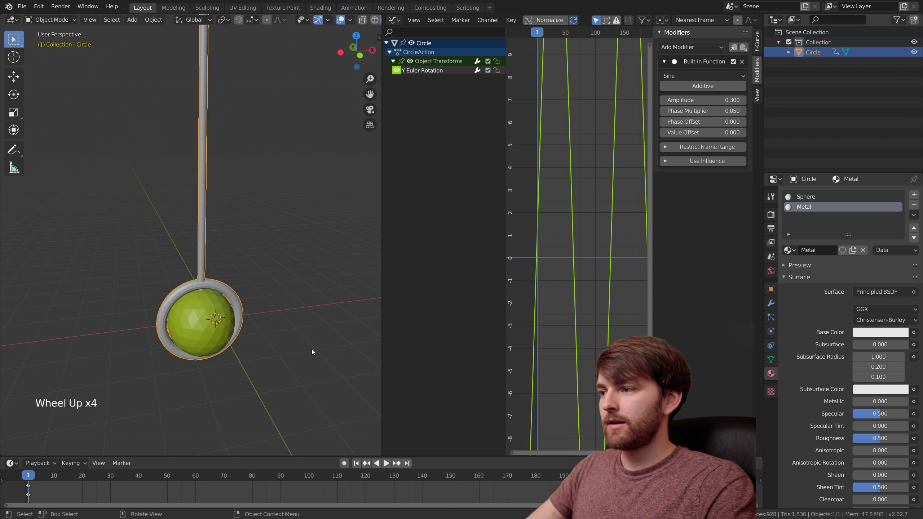
pyautogui.rightClick(291, 256)
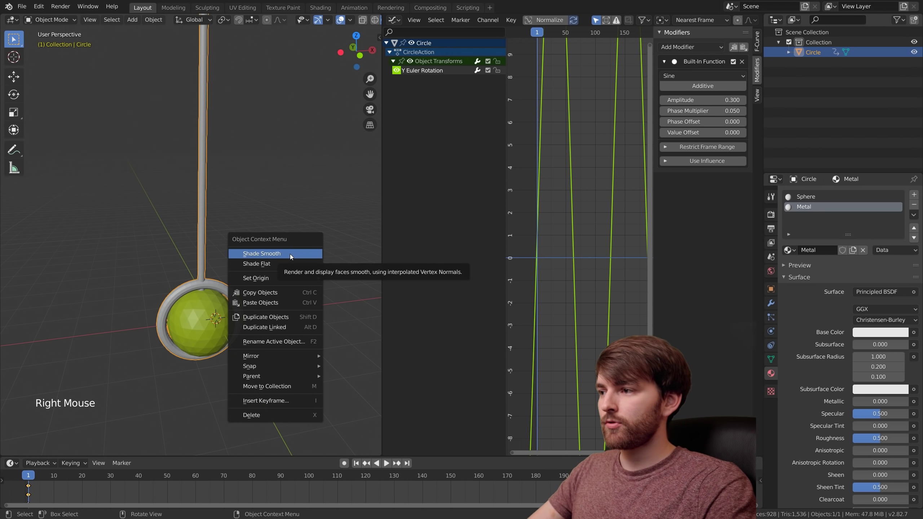
pyautogui.scroll(-3)
# Step: Duplicate the pendulum sideways with Shift+D and repeat to make a third copy
pyautogui.middleClick(248, 196)
pyautogui.middleClick(232, 270)
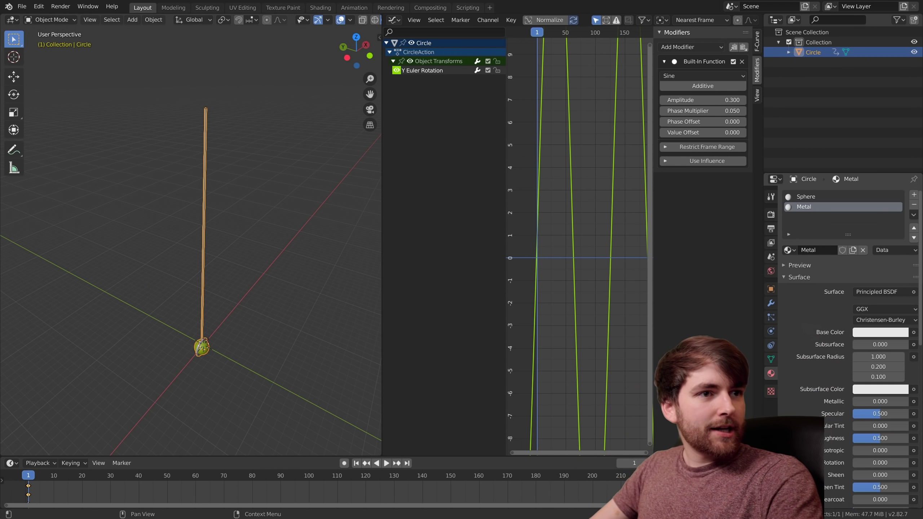
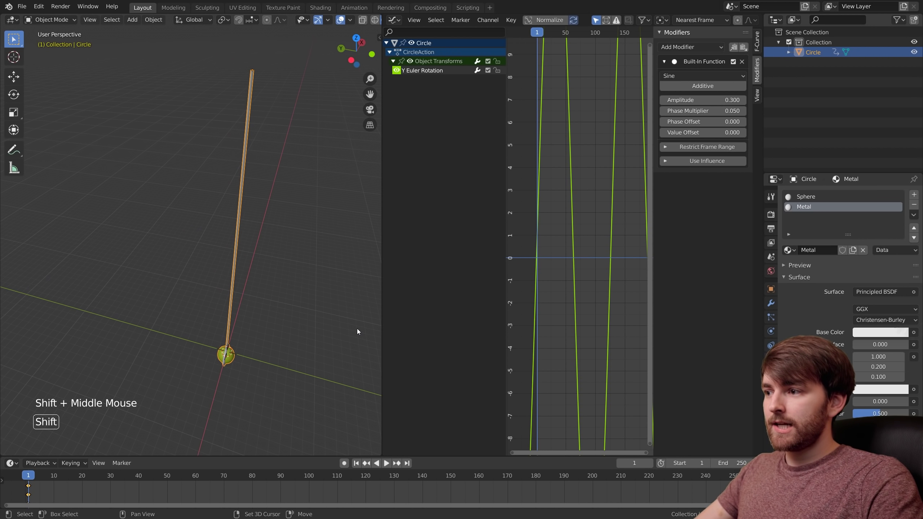
pyautogui.press('shift+d')
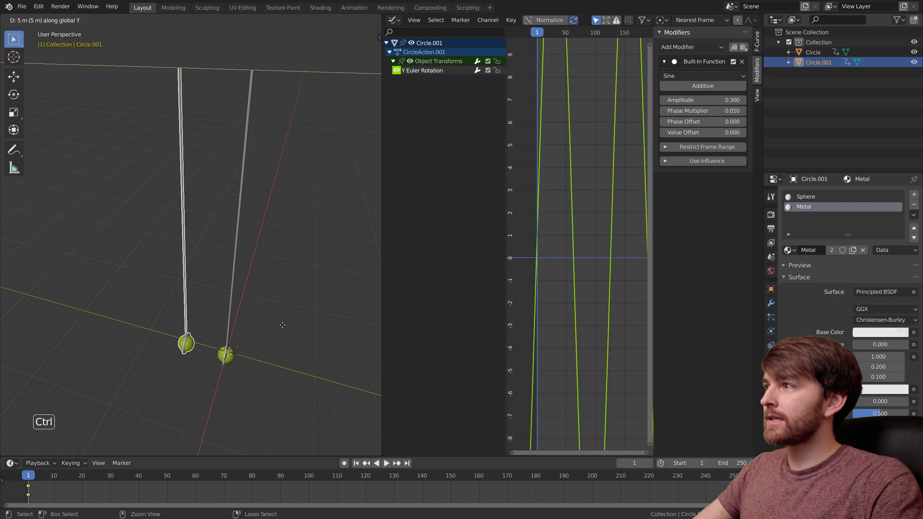
pyautogui.scroll(-3)
pyautogui.middleClick(283, 334)
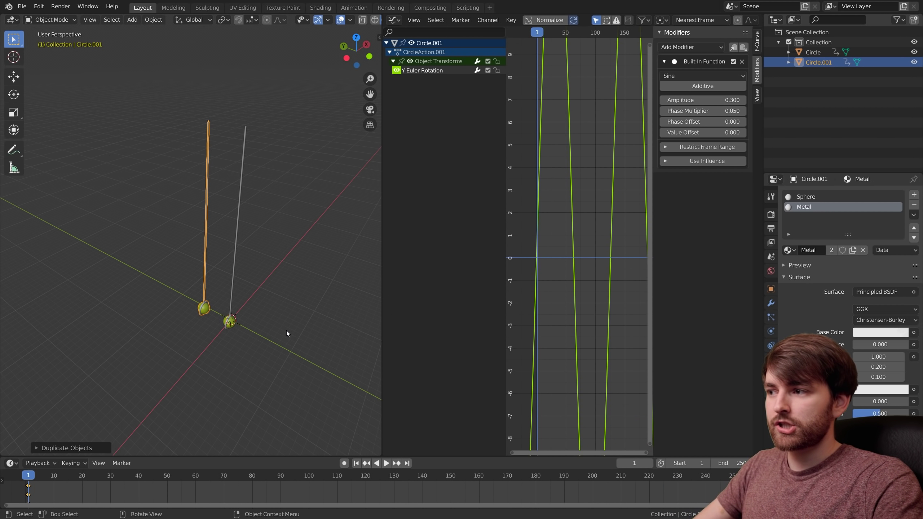
pyautogui.press('shift+r')
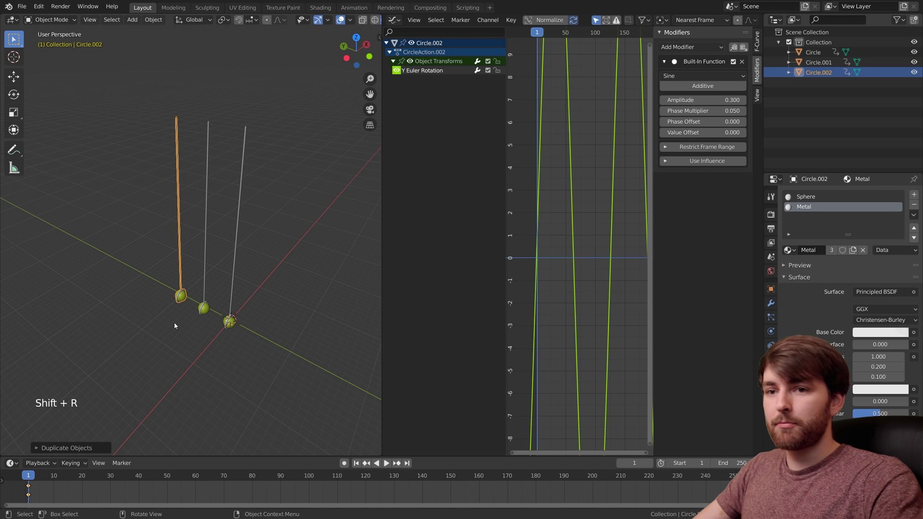
pyautogui.middleClick(206, 325)
# Step: Repeat the duplication until ten pendulums stand in a row, then play the swinging animation
pyautogui.press('shift+r')
pyautogui.press('shift+r')
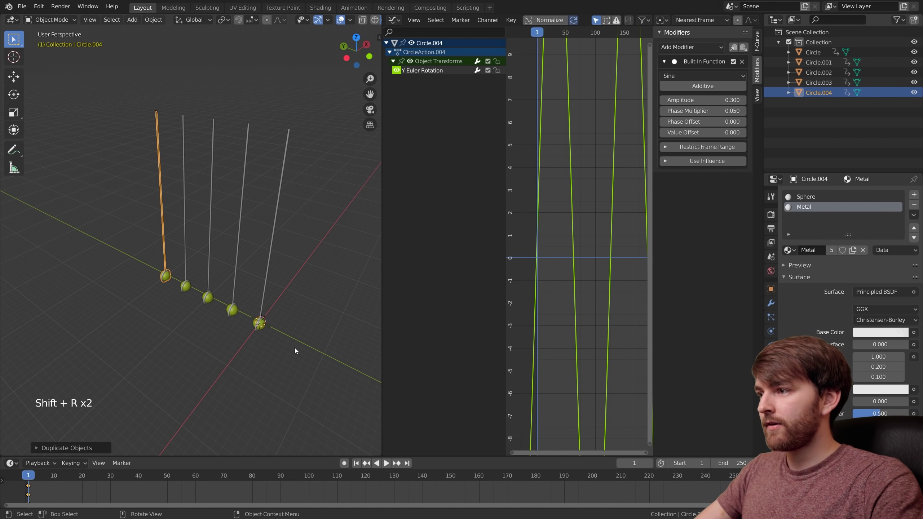
pyautogui.press('shift+r')
pyautogui.press('shift+r')
pyautogui.press('shift+r')
pyautogui.press('shift+r')
pyautogui.press('shift+r')
pyautogui.middleClick(253, 339)
pyautogui.scroll(3)
pyautogui.middleClick(245, 317)
pyautogui.press('space')
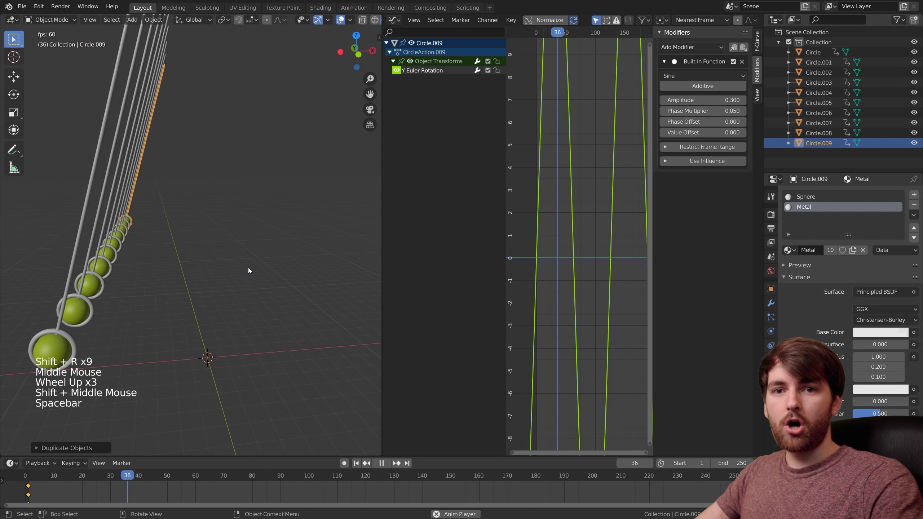
pyautogui.scroll(-3)
pyautogui.middleClick(269, 261)
# Step: Stop playback, set Circle's sine phase multiplier to 0.059, then select the neighbouring pendulum Circle.008
pyautogui.press('space')
pyautogui.click(363, 444)
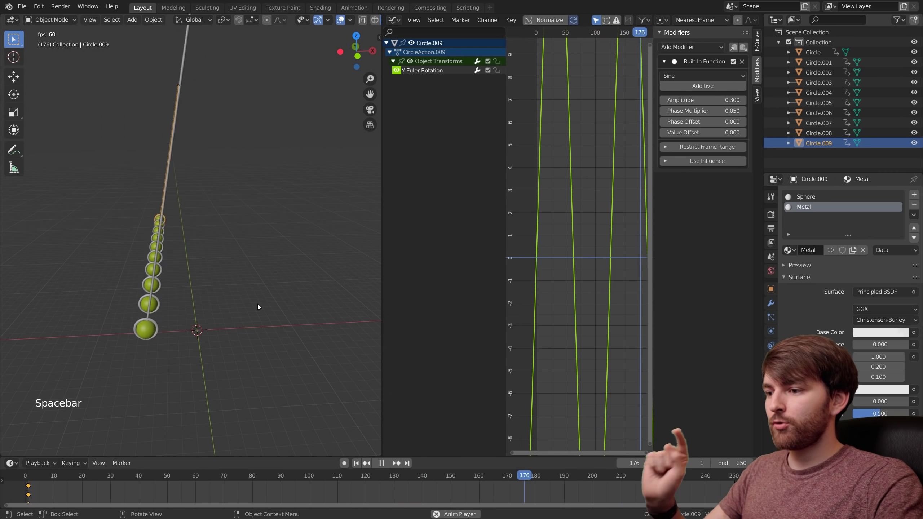
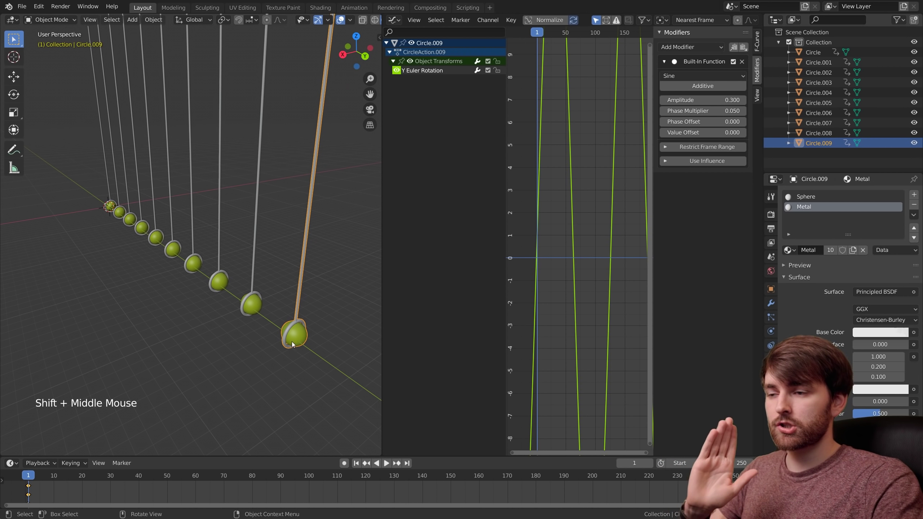
pyautogui.press('alt+a')
pyautogui.click(680, 93)
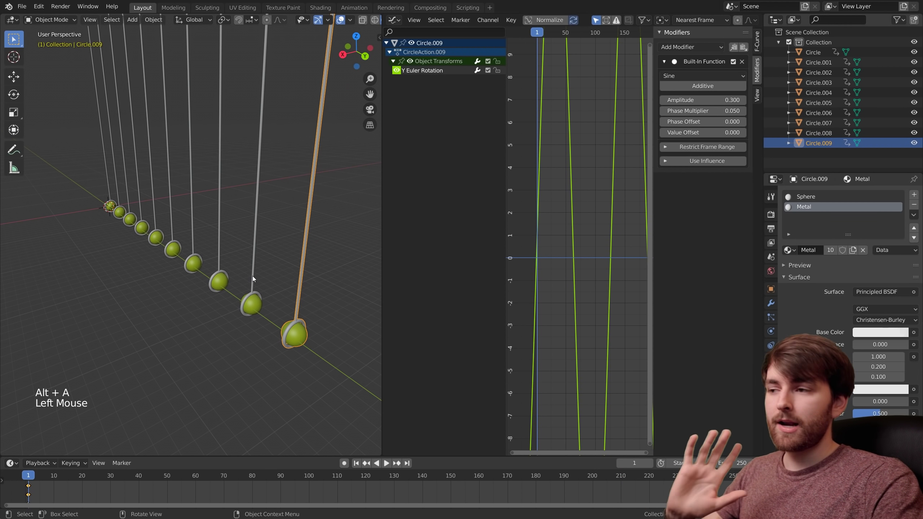
pyautogui.click(259, 303)
pyautogui.scroll(3)
pyautogui.middleClick(235, 267)
pyautogui.middleClick(222, 254)
pyautogui.middleClick(253, 243)
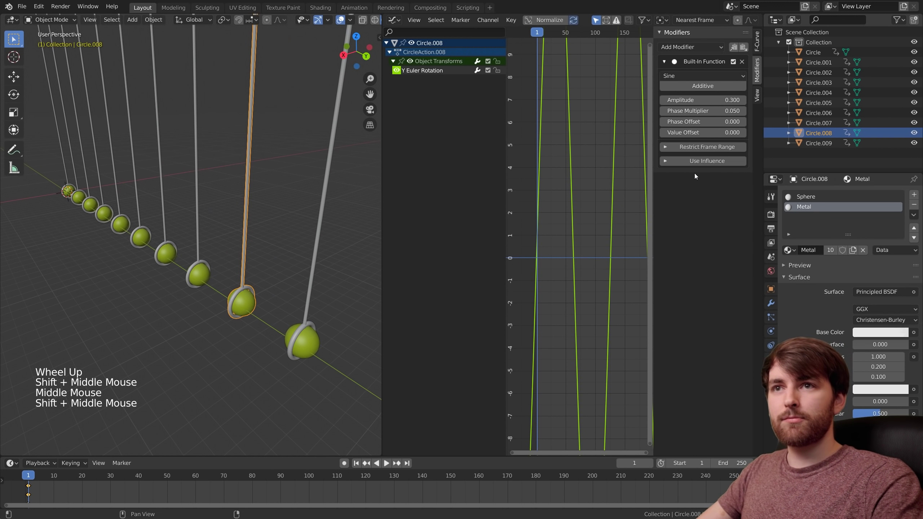
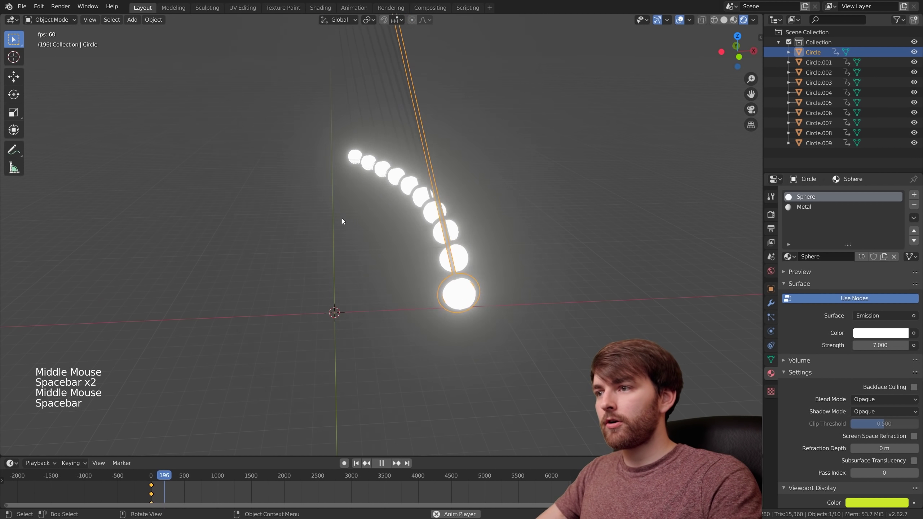
# Step: Set the Sphere emission's Blackbody temperature to 2200 K and play to watch the orange glow
pyautogui.press('space')
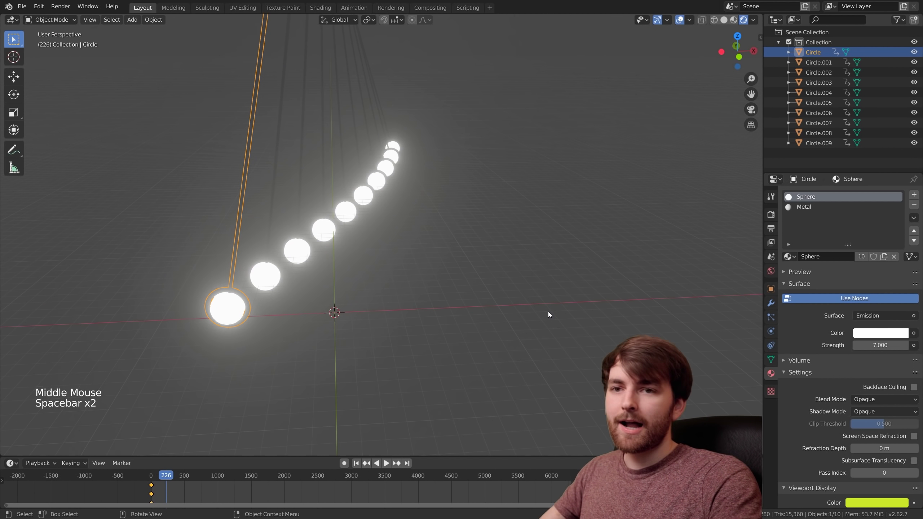
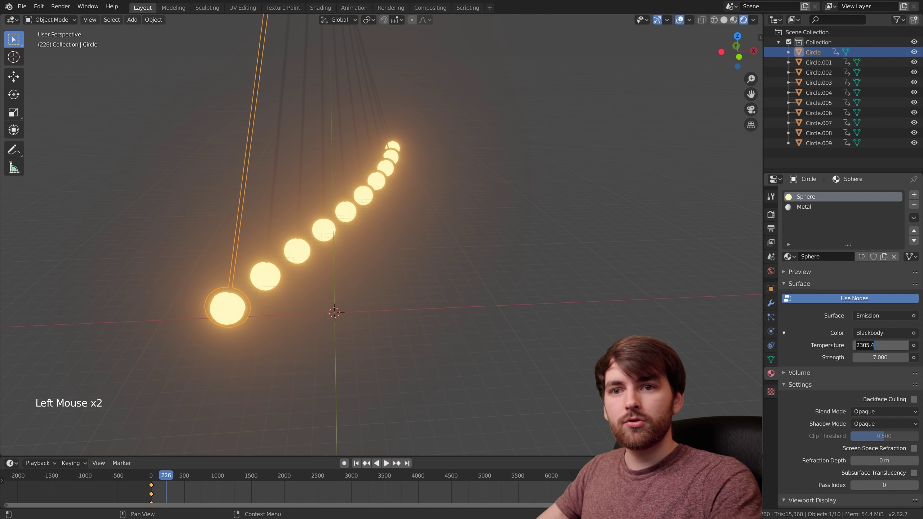
pyautogui.press('2')
pyautogui.press('0')
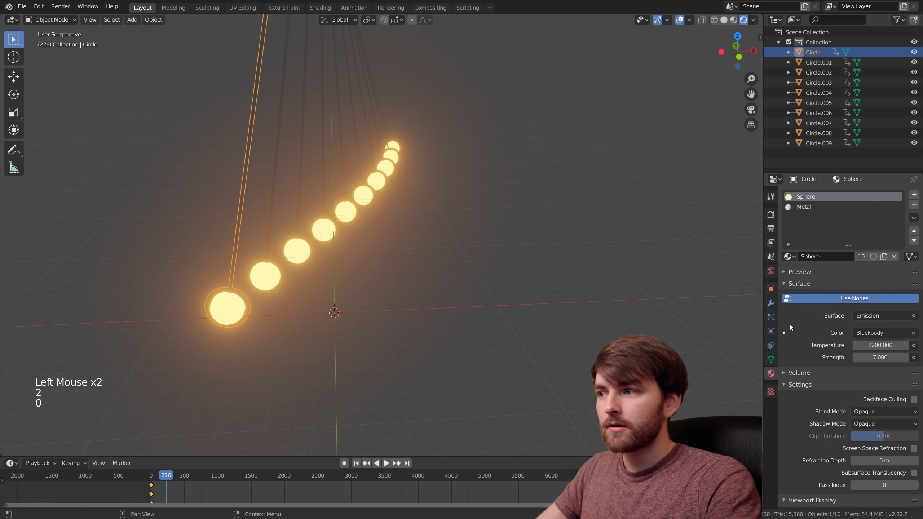
pyautogui.press('space')
pyautogui.middleClick(538, 350)
pyautogui.press('space')
# Step: Add a flat Plane mesh beneath the pendulums with a material named 'Ground plane'
pyautogui.middleClick(541, 338)
pyautogui.scroll(-3)
pyautogui.middleClick(578, 345)
pyautogui.press('shift+a')
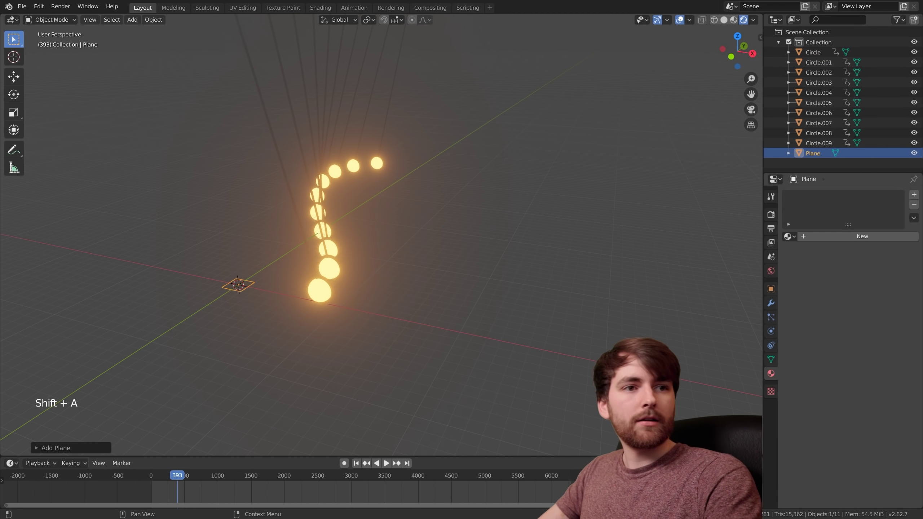
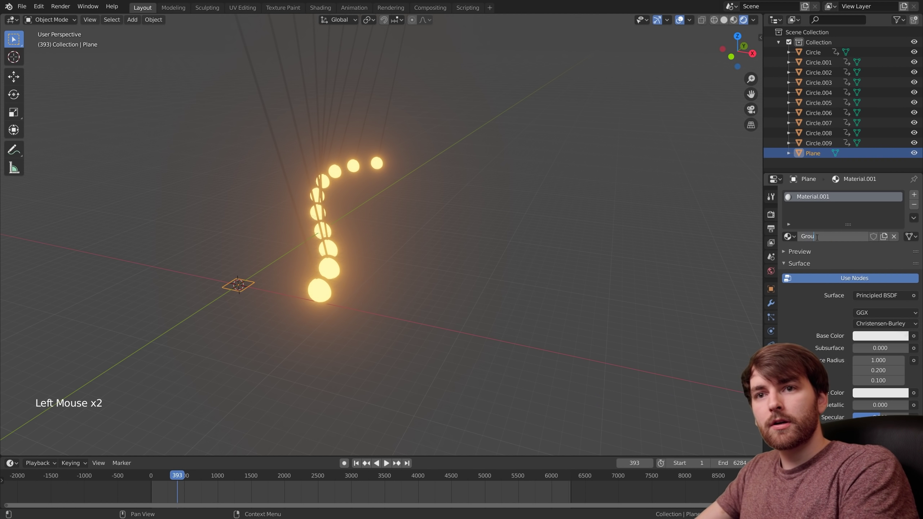
pyautogui.middleClick(483, 316)
# Step: Scale the plane up into a large floor and move it into position under the pendulums
pyautogui.press('s')
pyautogui.scroll(-3)
pyautogui.middleClick(368, 322)
pyautogui.press('s')
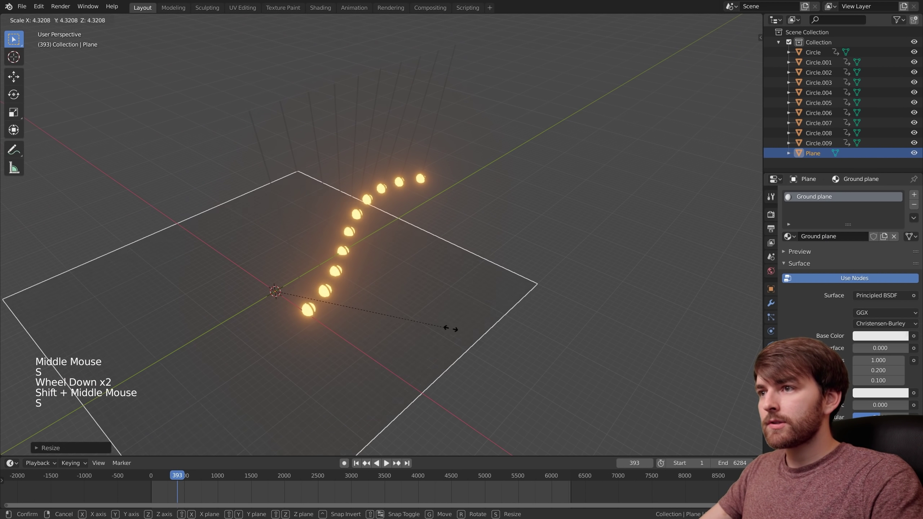
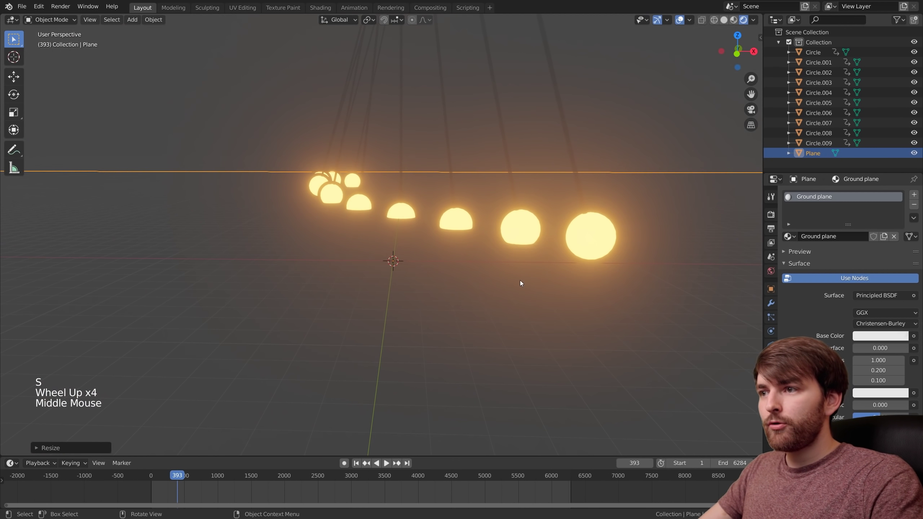
pyautogui.press('g')
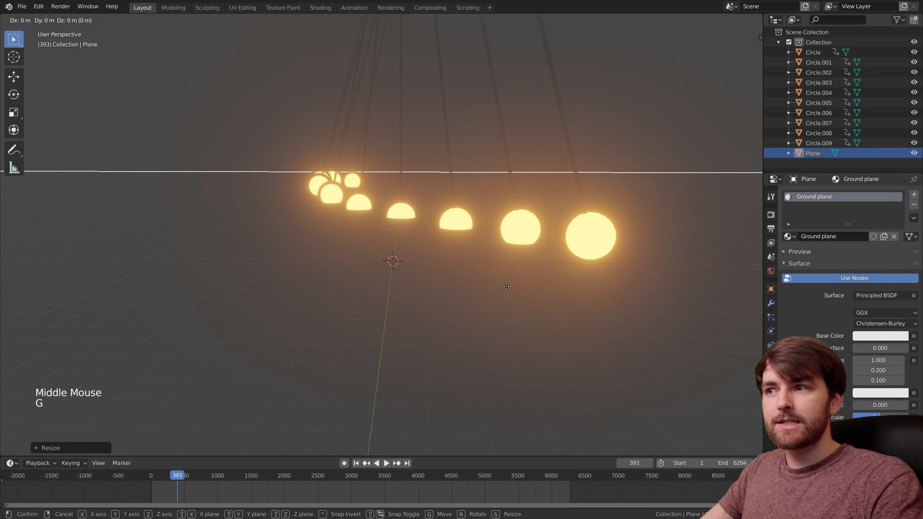
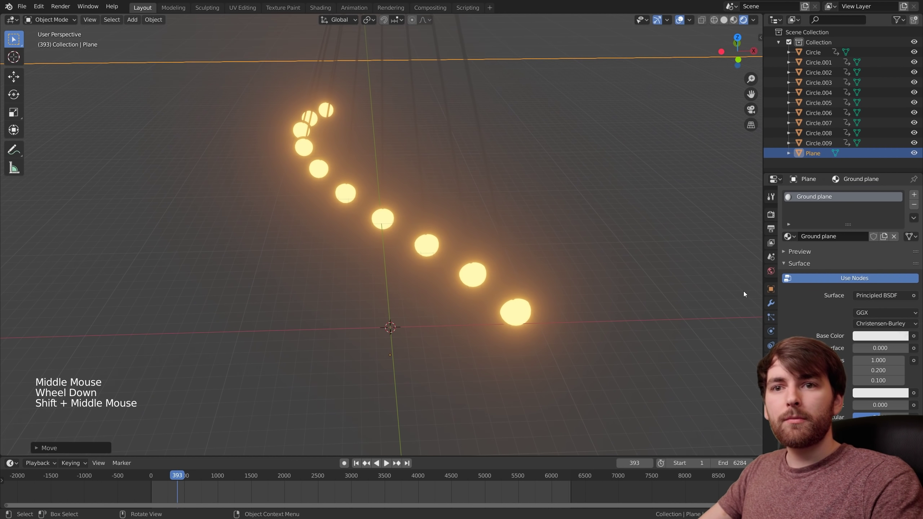
# Step: Give the ground a Glossy BSDF with roughness 0.111 and enable Screen Space Reflections in Render Properties
pyautogui.click(869, 297)
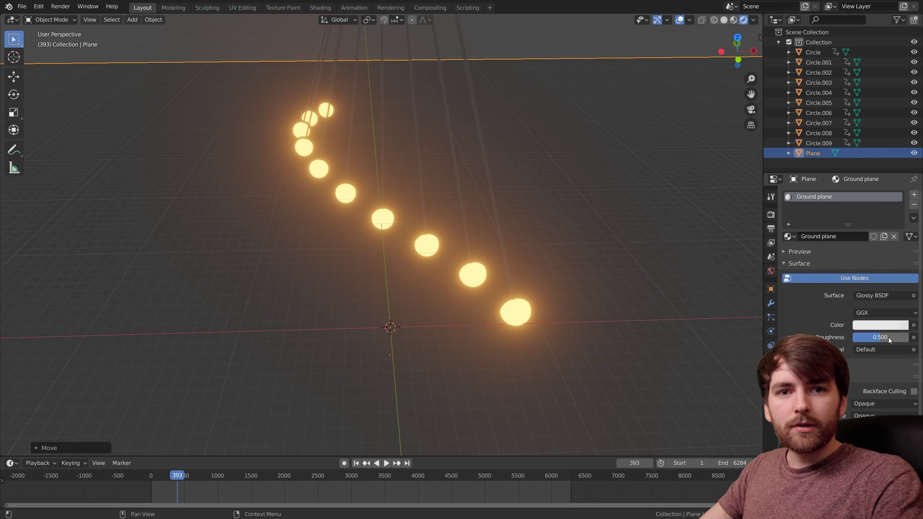
pyautogui.click(891, 340)
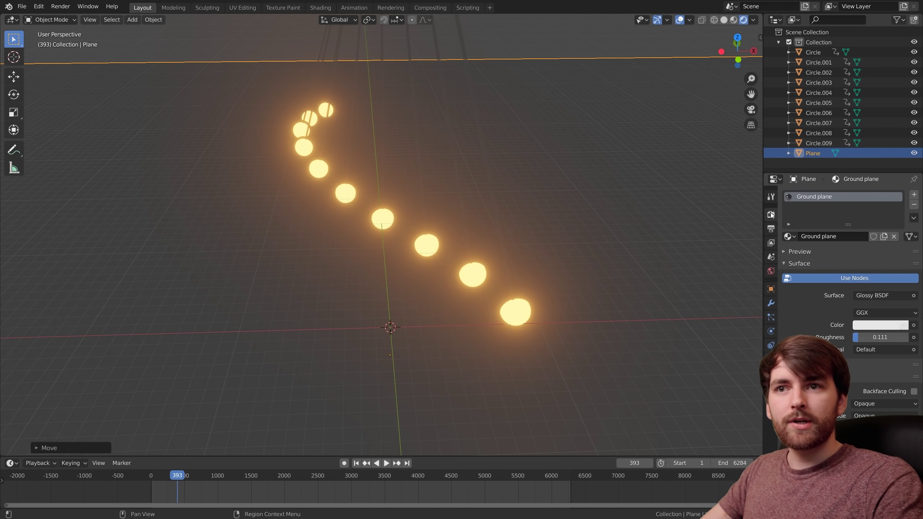
pyautogui.click(773, 216)
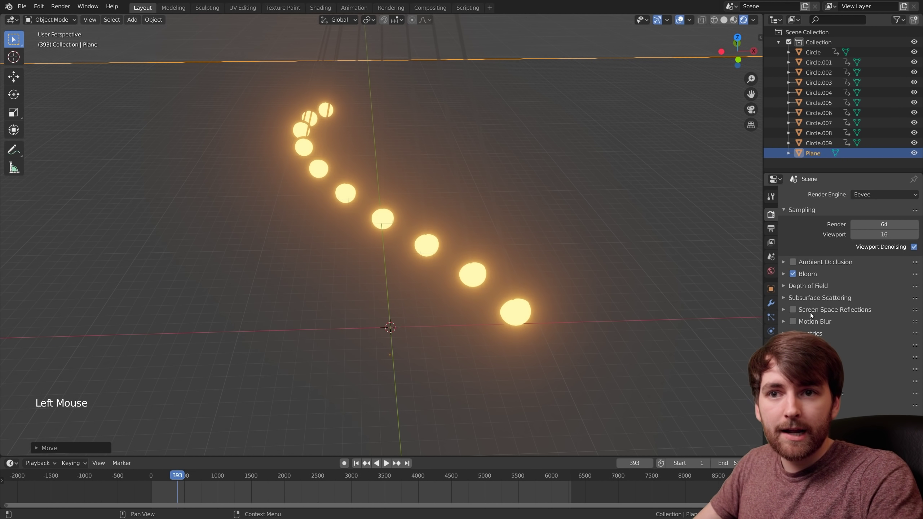
pyautogui.click(796, 312)
# Step: Play the animation and orbit to view the glowing balls reflected in the floor
pyautogui.middleClick(458, 278)
pyautogui.middleClick(599, 256)
pyautogui.middleClick(600, 288)
pyautogui.press('space')
pyautogui.middleClick(504, 308)
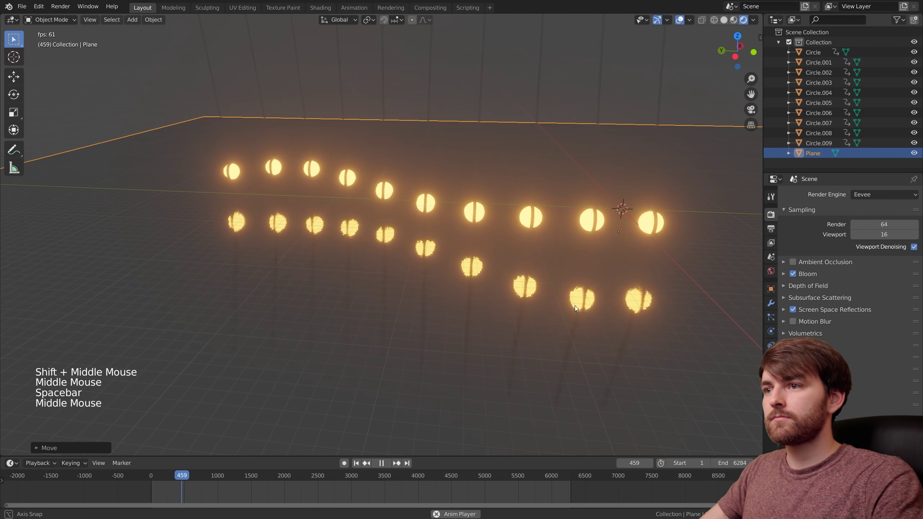
pyautogui.middleClick(527, 273)
pyautogui.press('space')
pyautogui.middleClick(496, 279)
# Step: Set the world Volume to Volume Scatter so haze fills the scene
pyautogui.middleClick(493, 282)
pyautogui.press('space')
pyautogui.middleClick(505, 263)
pyautogui.click(758, 279)
pyautogui.click(770, 273)
pyautogui.click(787, 290)
pyautogui.click(883, 306)
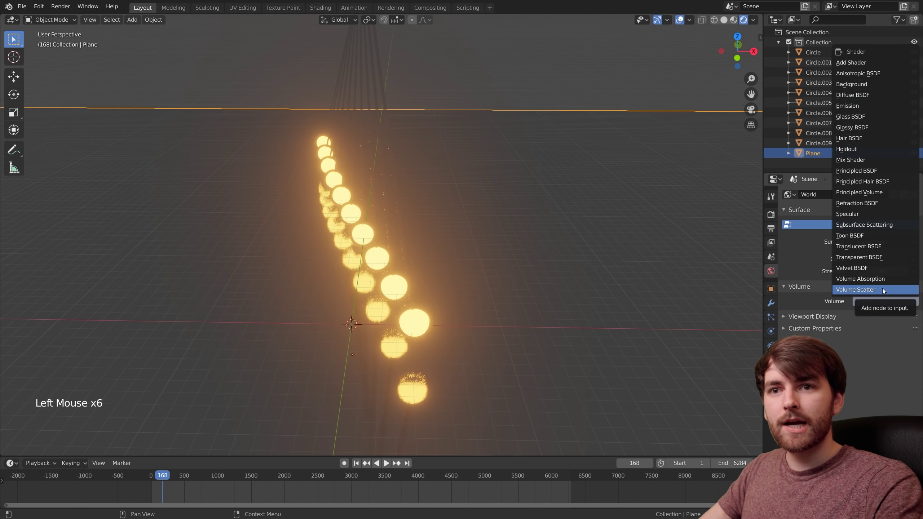
# Step: Lower the scatter density to 0.01 and inspect the thinner haze around the pendulums
pyautogui.middleClick(607, 240)
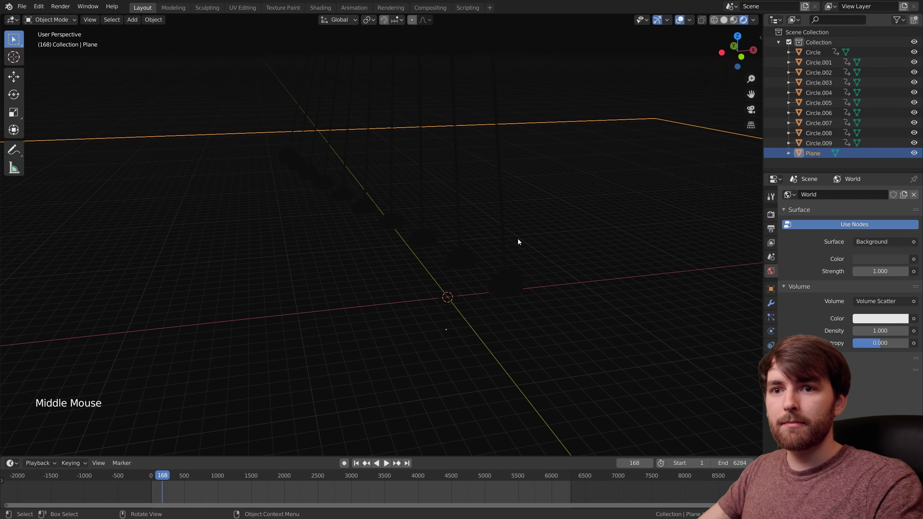
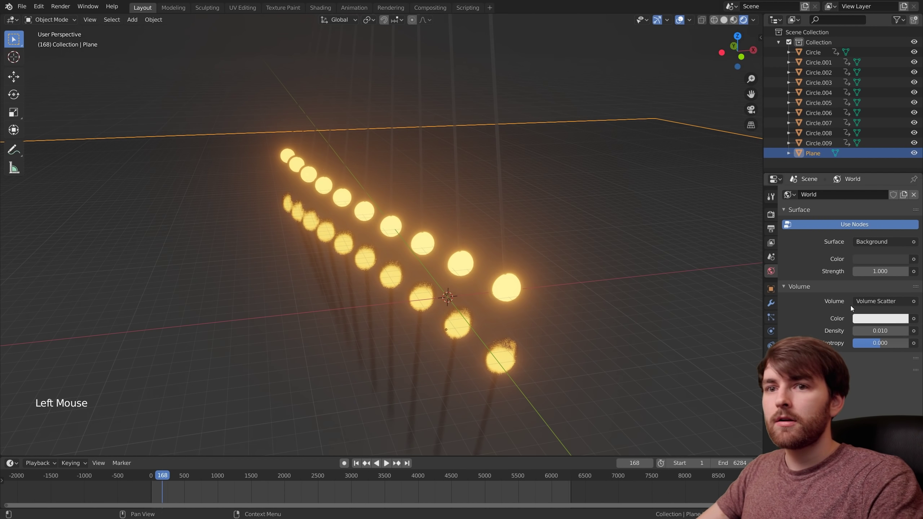
pyautogui.middleClick(575, 310)
pyautogui.middleClick(654, 295)
# Step: Add a Spot light (Shift+A) and move it vertically above the pendulums
pyautogui.press('space')
pyautogui.press('space')
pyautogui.middleClick(486, 231)
pyautogui.press('shift+a')
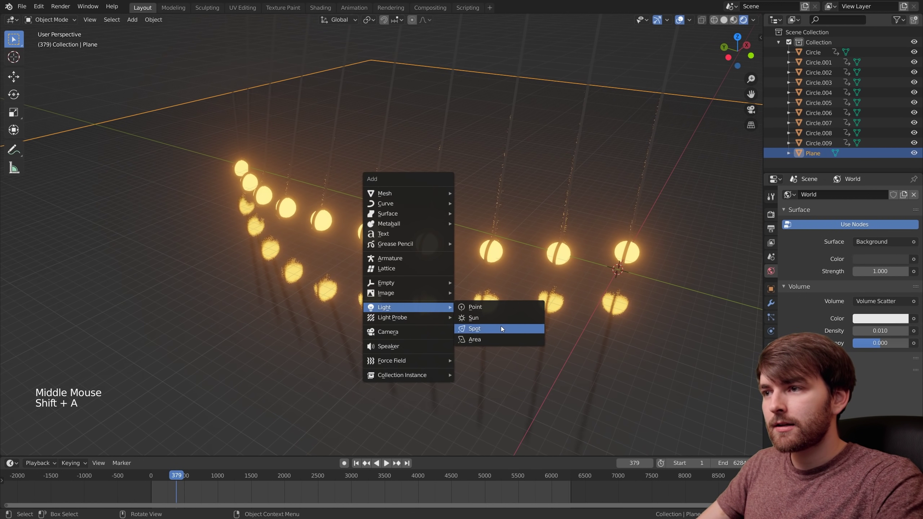
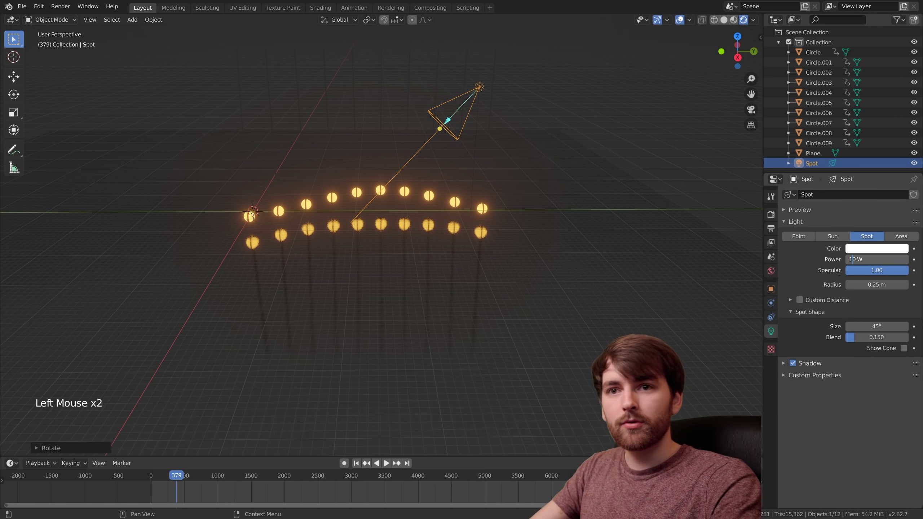
pyautogui.press('0')
pyautogui.press('0')
pyautogui.click(542, 218)
# Step: Set the spot to 50000 W, spot size 60.2° and blend 0.495, viewing the lit cone in the haze
pyautogui.middleClick(444, 263)
pyautogui.scroll(3)
pyautogui.middleClick(482, 306)
pyautogui.middleClick(486, 332)
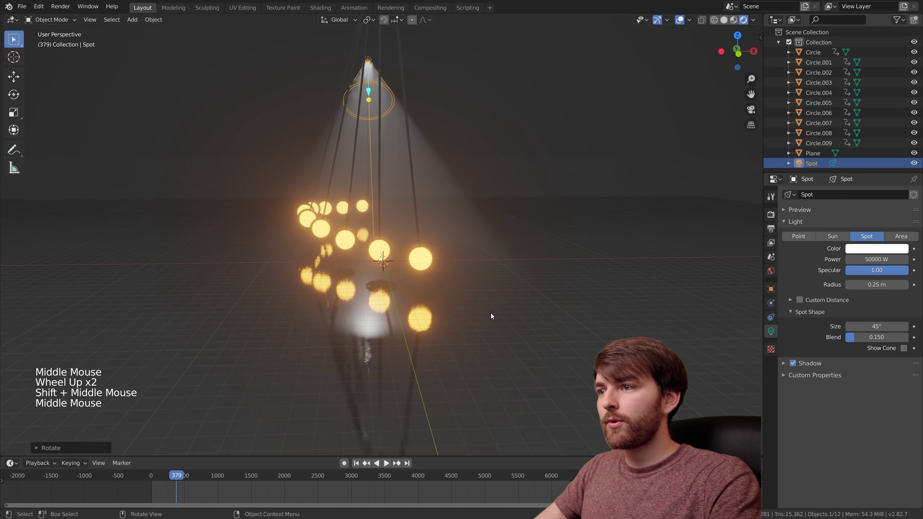
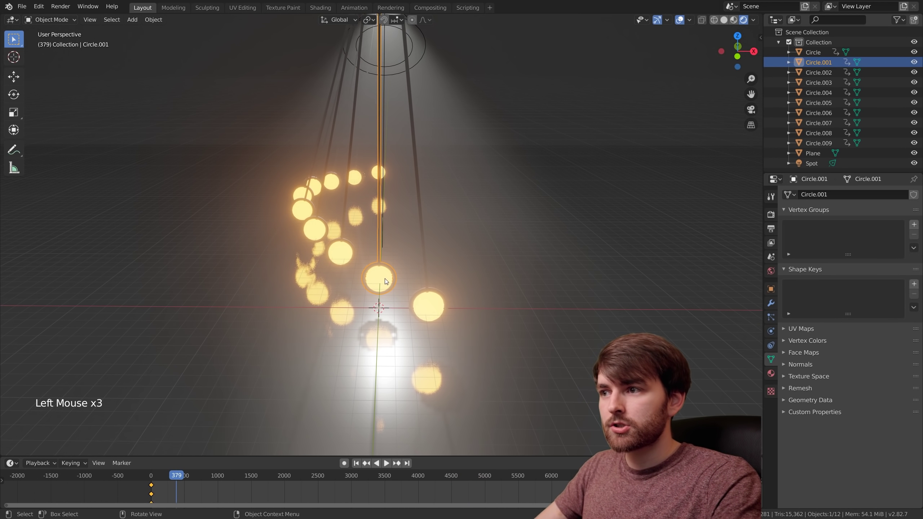
# Step: Check the pendulum's Metal material shader and preview the animation to frame the shot
pyautogui.click(775, 375)
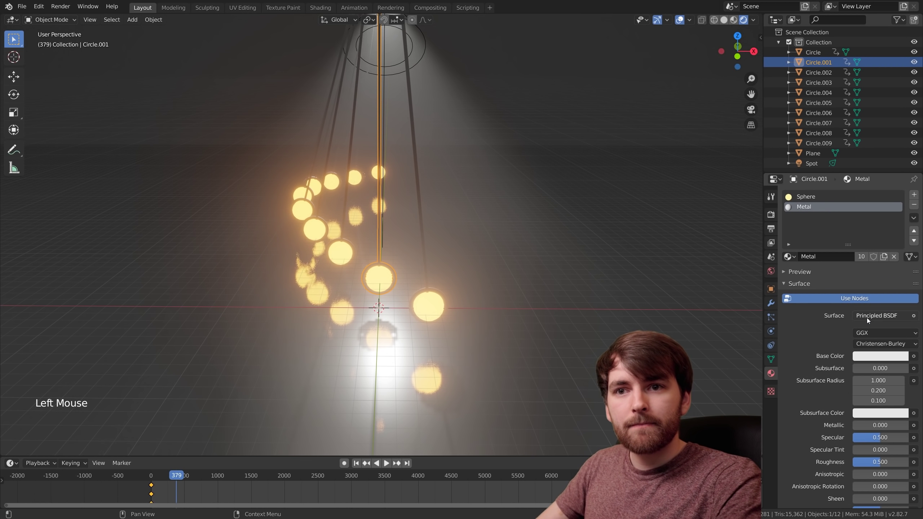
pyautogui.click(877, 319)
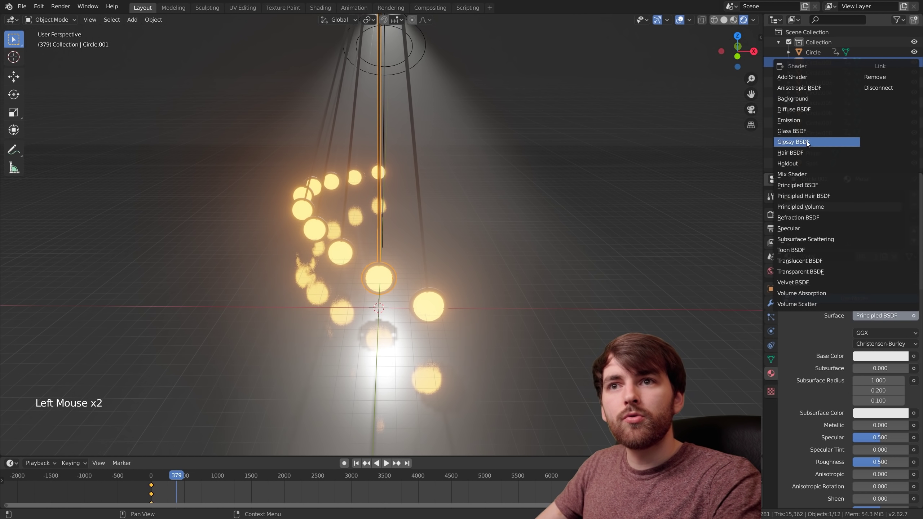
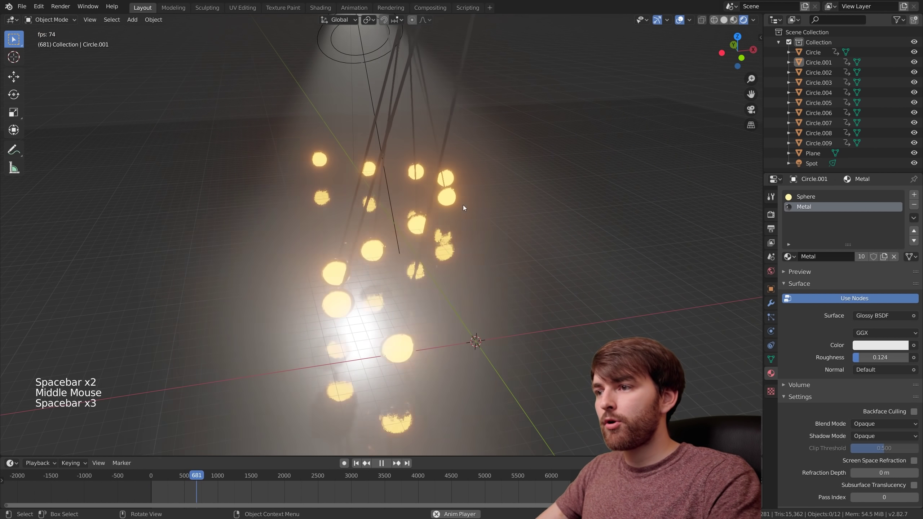
pyautogui.press('space')
pyautogui.press('shift+a')
pyautogui.middleClick(562, 289)
pyautogui.middleClick(571, 277)
# Step: Add a camera matched to the view, move it along Y and set focal length 30 mm
pyautogui.press('shift+a')
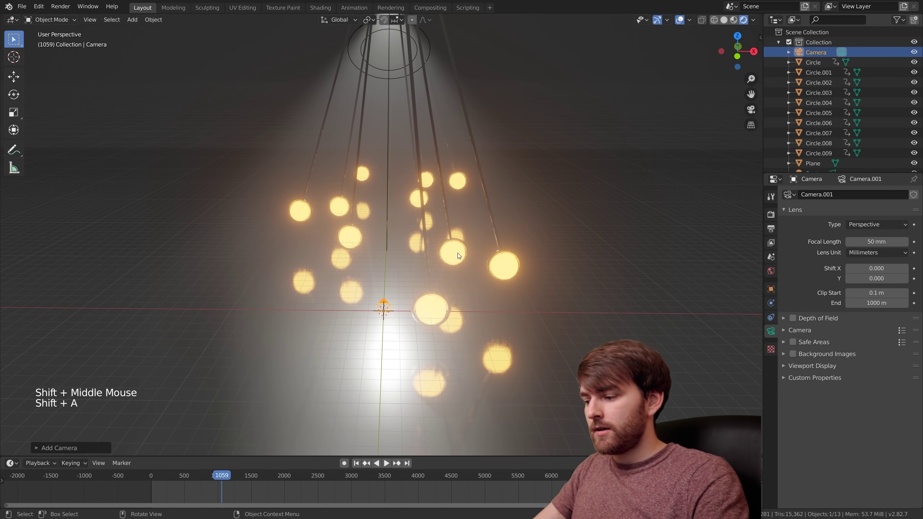
pyautogui.press('ctrl+alt+KP_0')
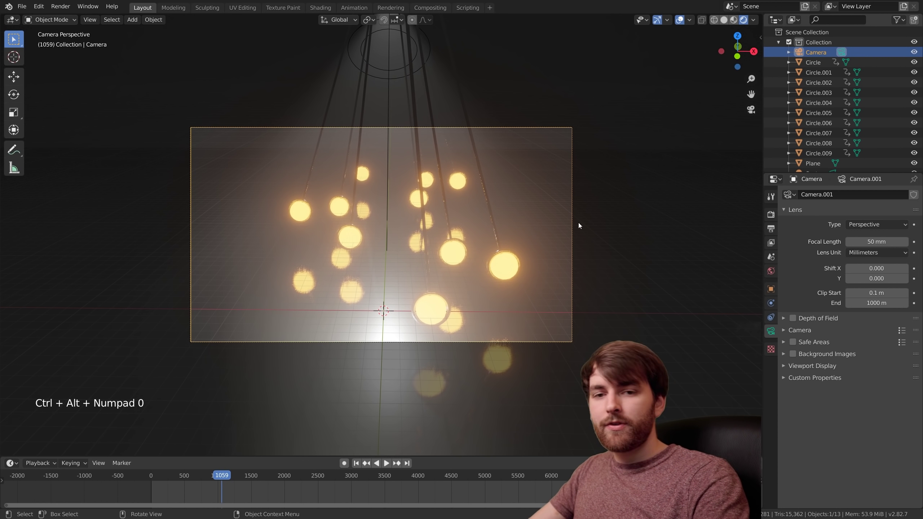
pyautogui.press('g')
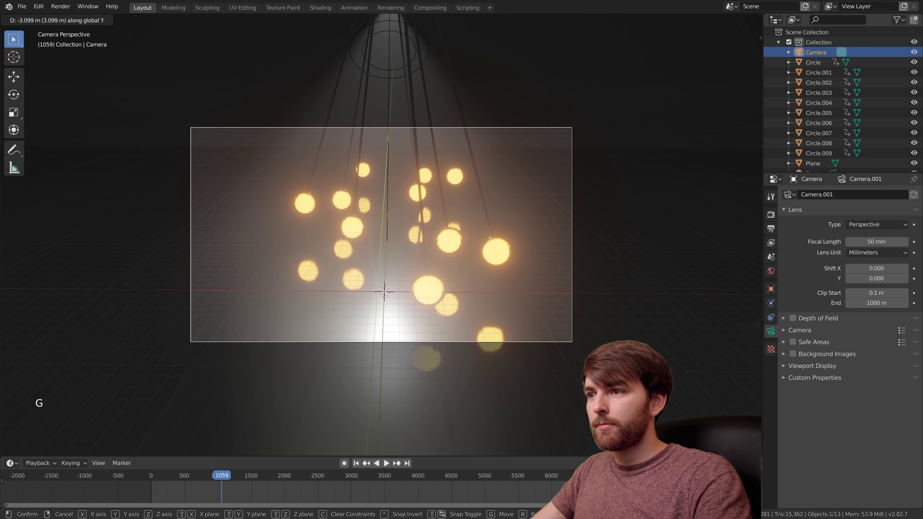
pyautogui.press('r')
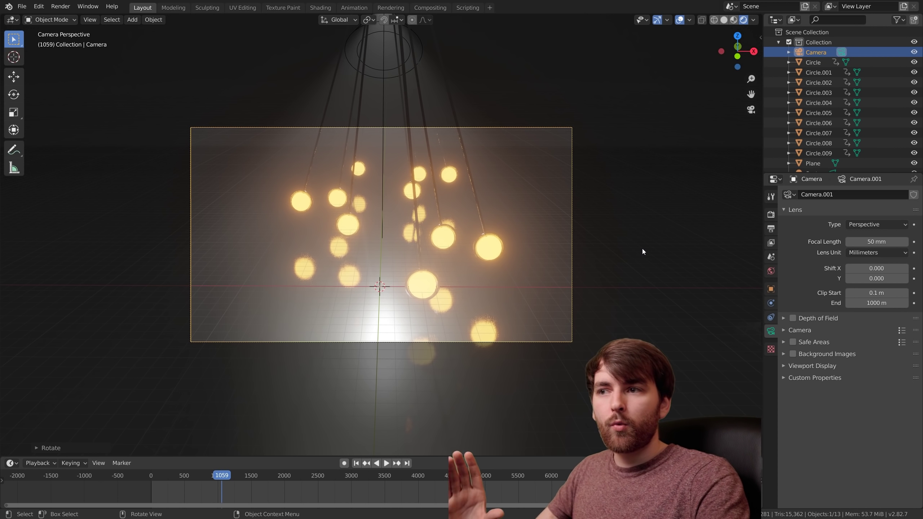
pyautogui.rightClick(606, 243)
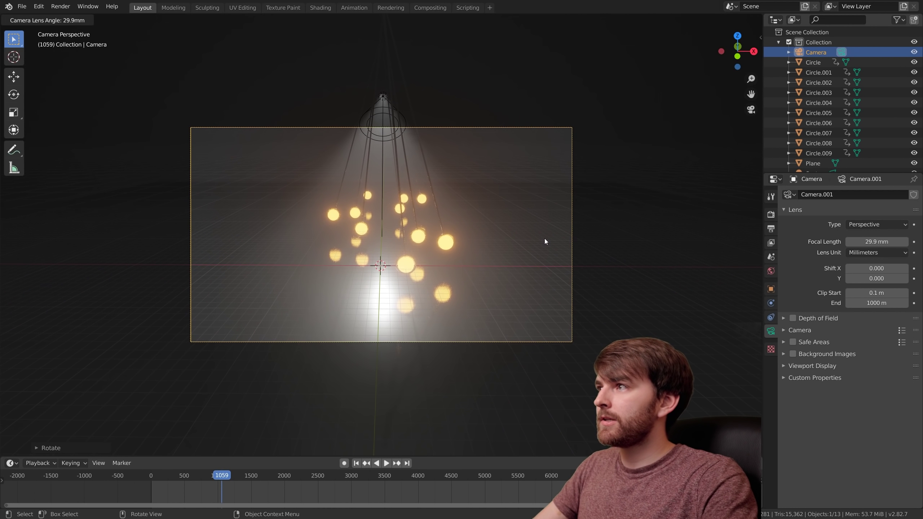
pyautogui.middleClick(508, 313)
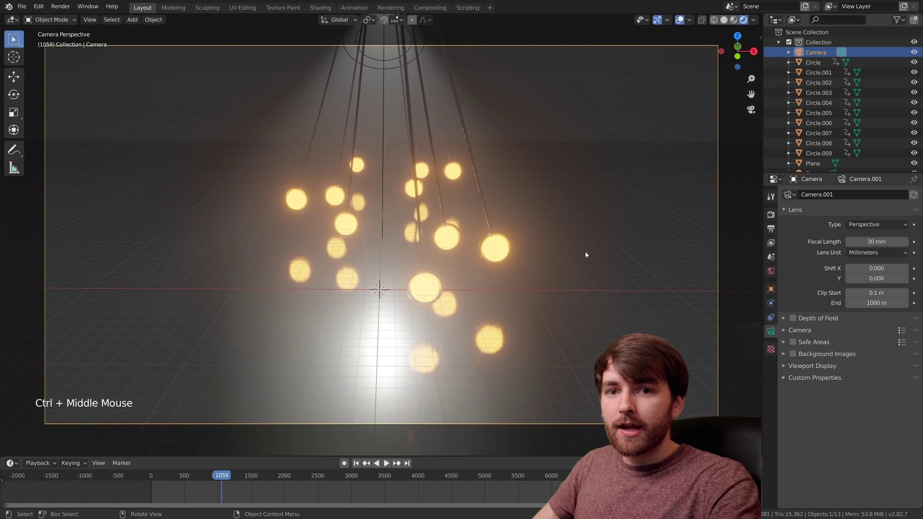
# Step: Select the ground plane to darken its Glossy material colour and save the file
pyautogui.click(574, 207)
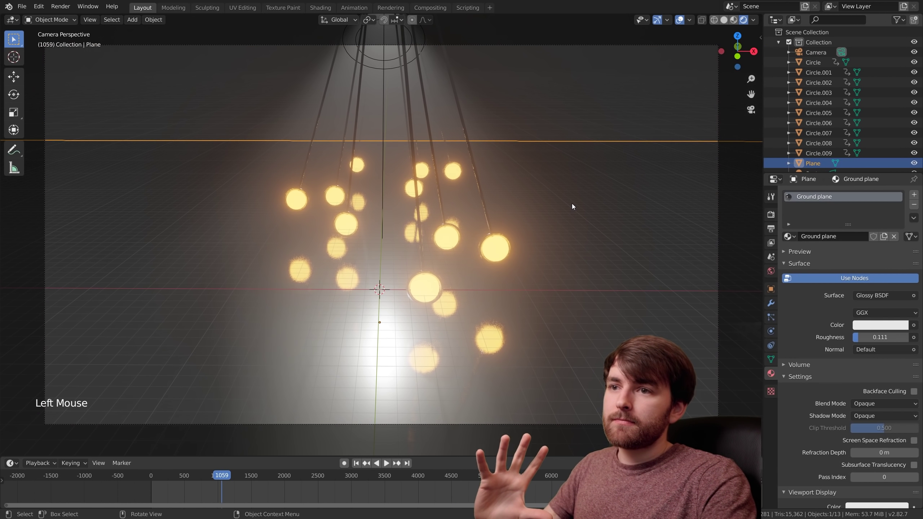
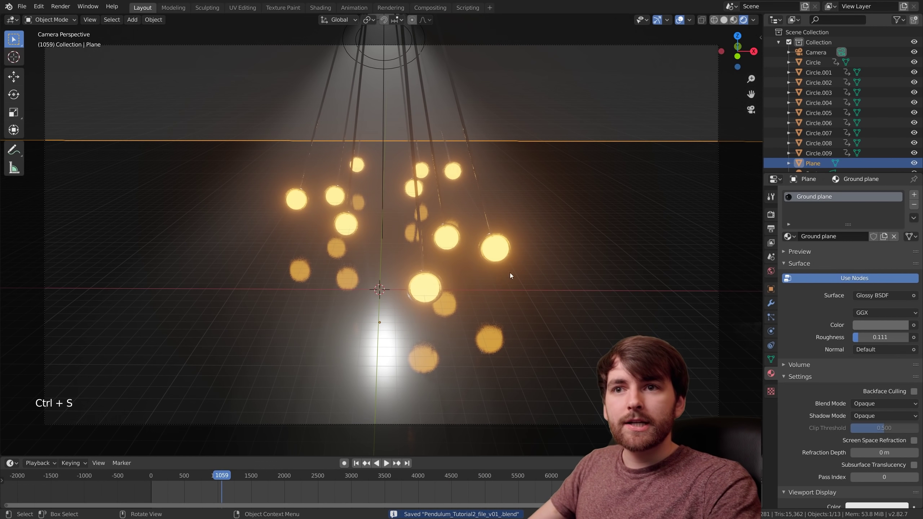
# Step: Set the render output format to FFmpeg video with RGB colour
pyautogui.click(776, 230)
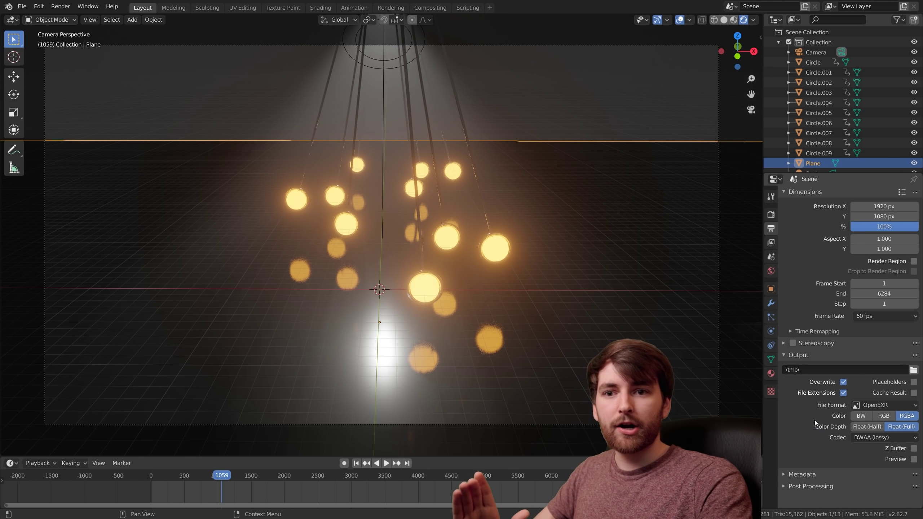
pyautogui.click(883, 406)
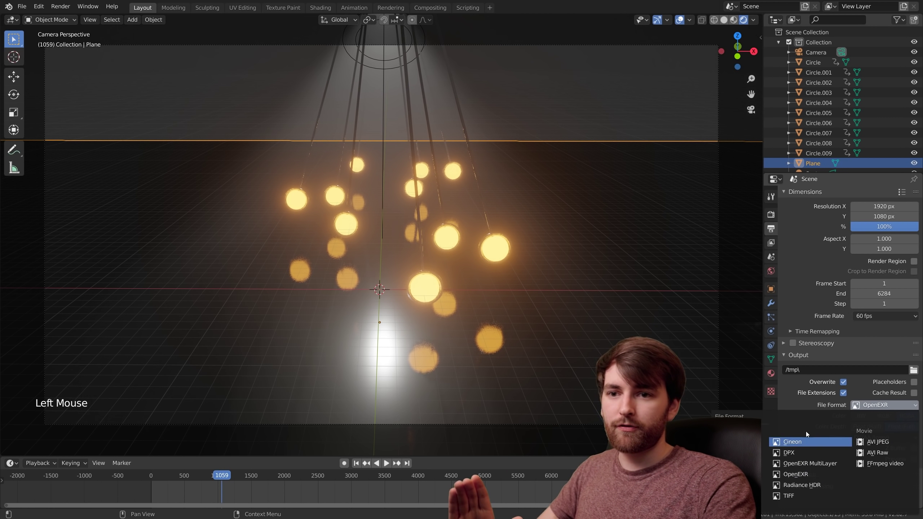
pyautogui.click(808, 400)
pyautogui.click(829, 394)
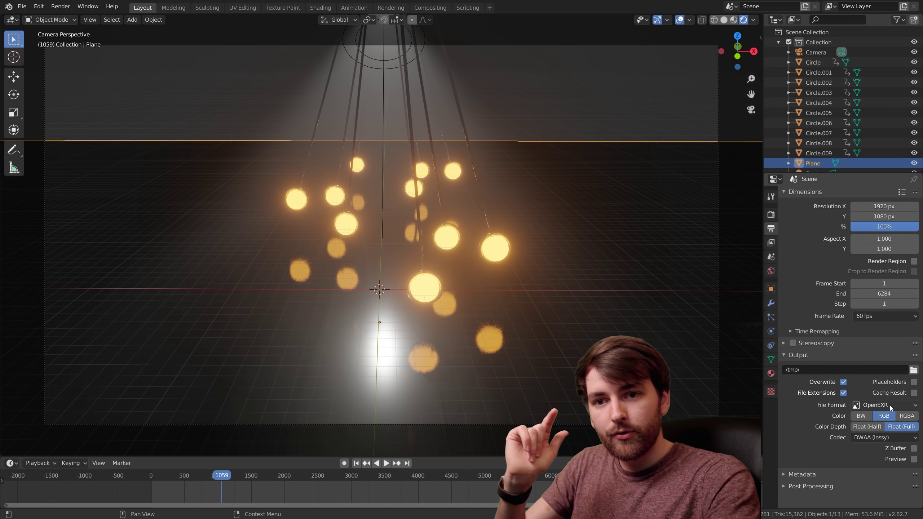
pyautogui.click(895, 407)
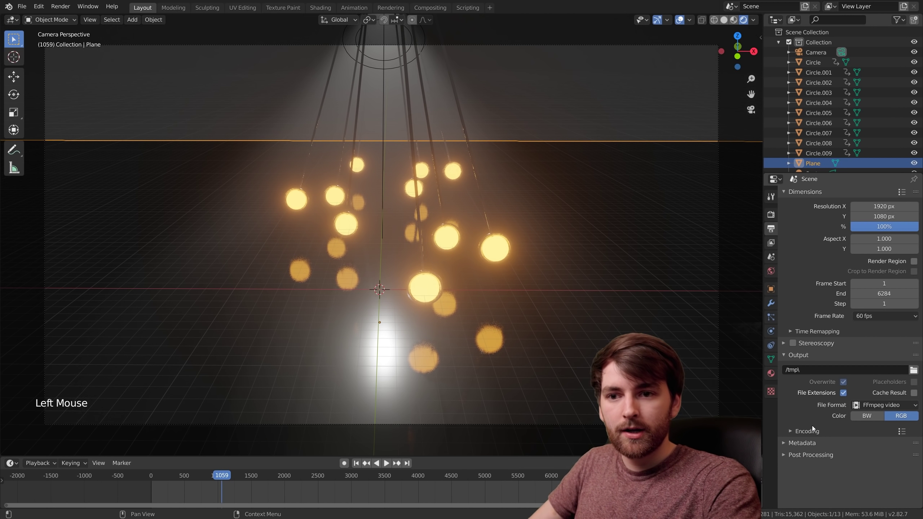
# Step: Choose QuickTime container with H.264 codec and High output quality
pyautogui.click(793, 435)
pyautogui.scroll(-3)
pyautogui.click(876, 376)
pyautogui.scroll(-3)
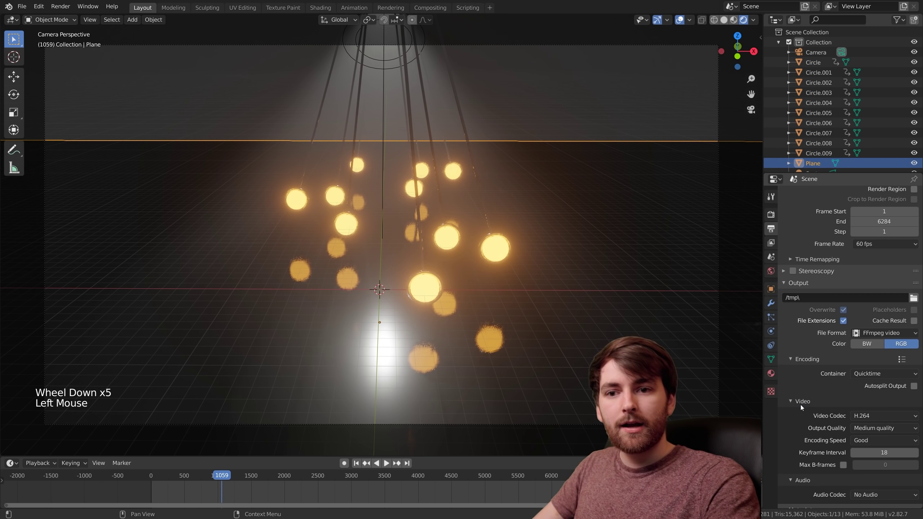
pyautogui.click(879, 431)
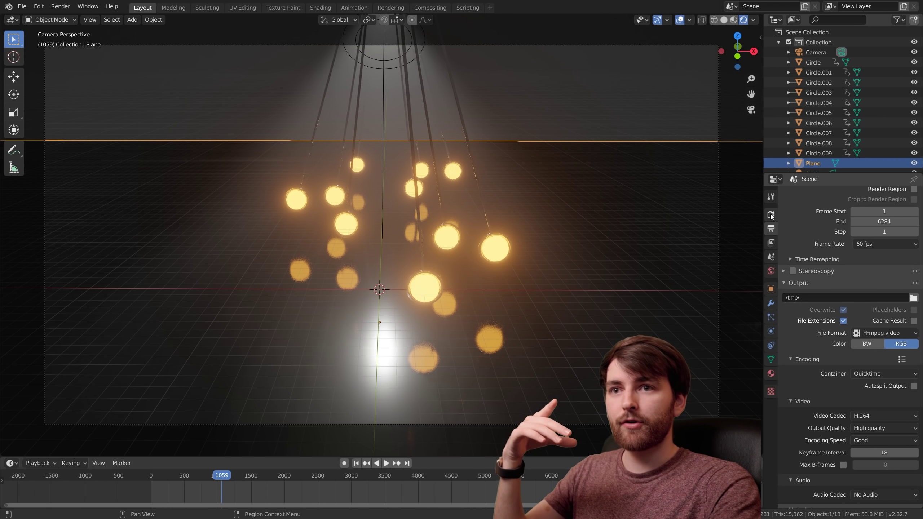
# Step: Turn off Half Res Trace and raise screen-space reflection Trace Precision to 1.0
pyautogui.click(773, 217)
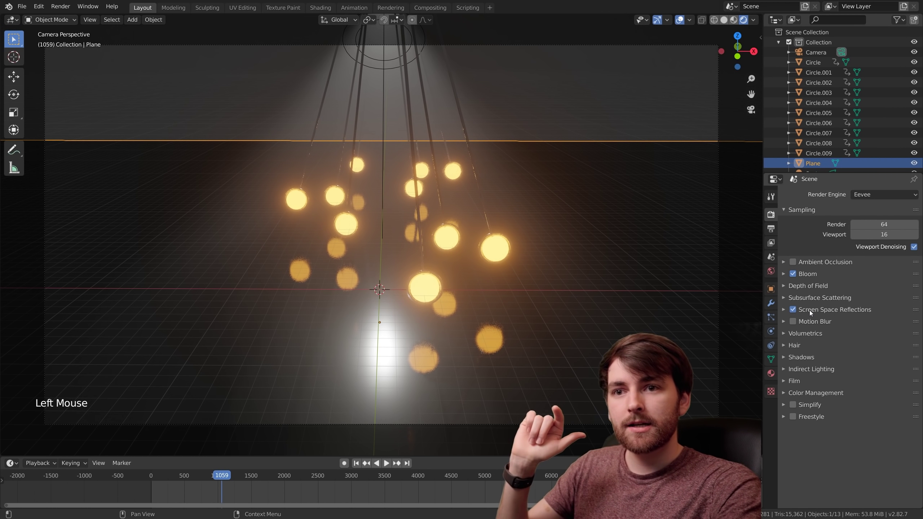
pyautogui.click(811, 313)
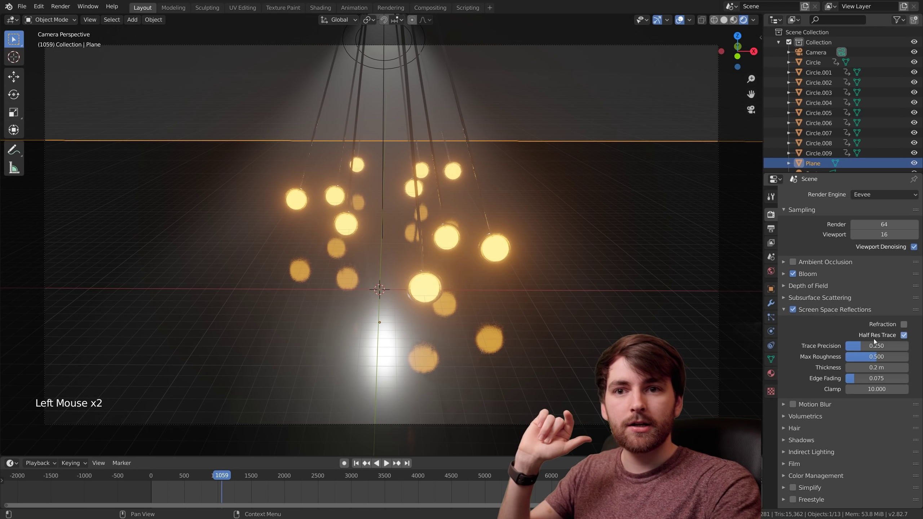
pyautogui.click(903, 340)
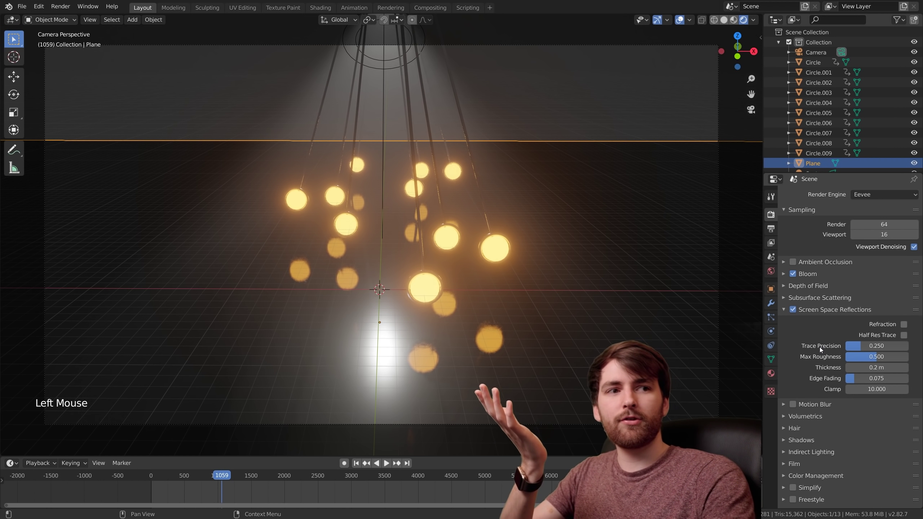
pyautogui.click(861, 346)
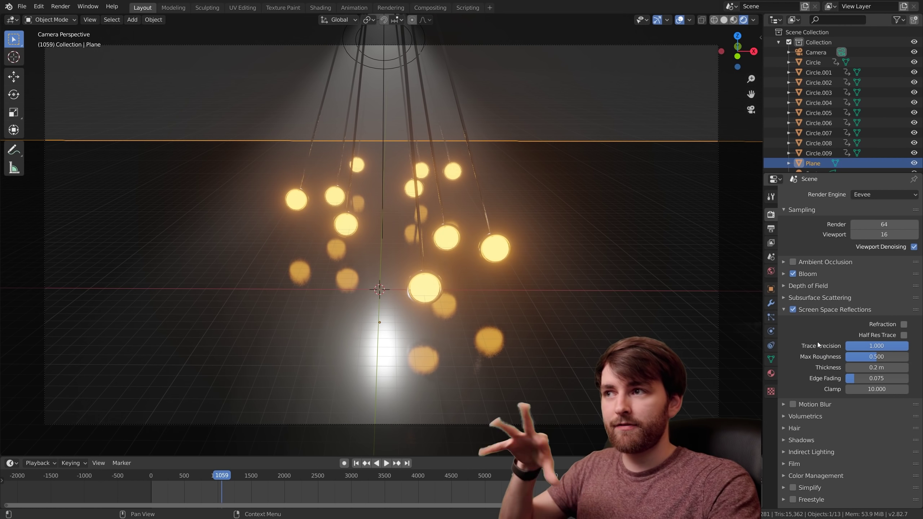
# Step: Set the output path for the rendered pendulum video
pyautogui.click(776, 235)
pyautogui.click(916, 301)
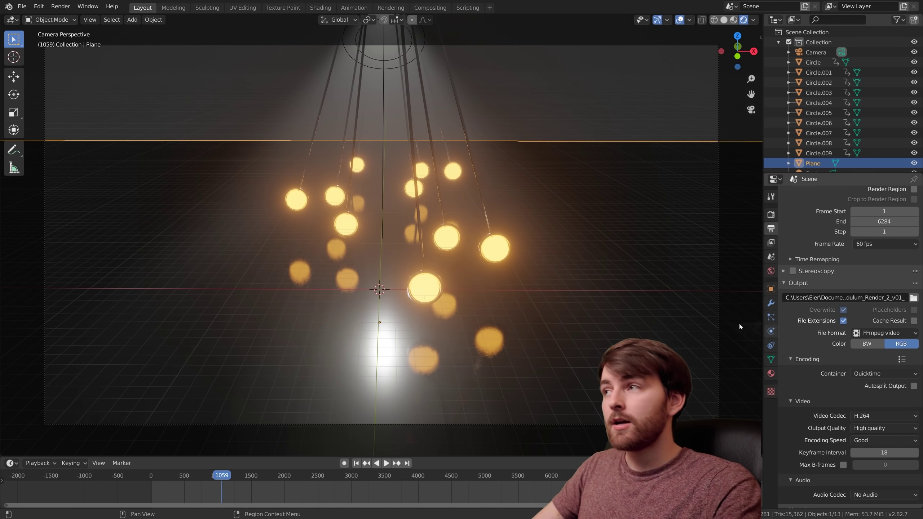
# Step: Set the world background colour Value to 0 for full black, then render and play the video
pyautogui.click(62, 7)
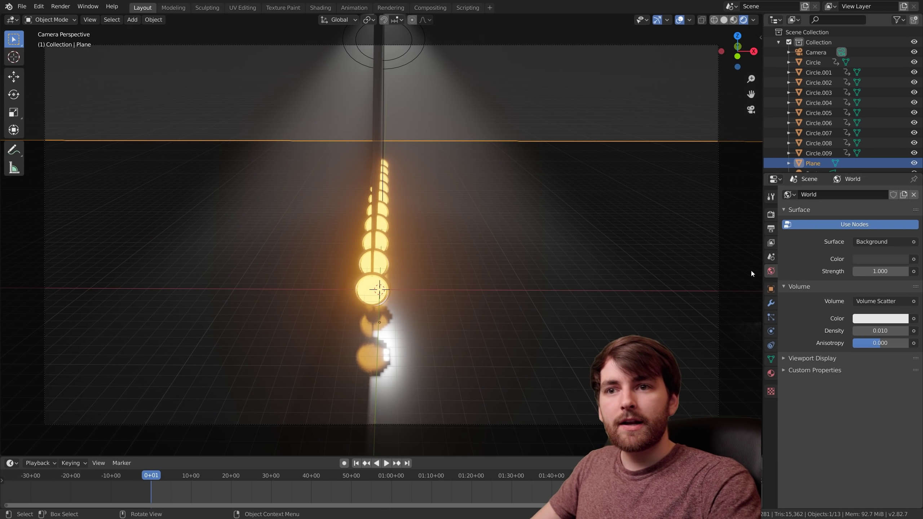
pyautogui.click(884, 262)
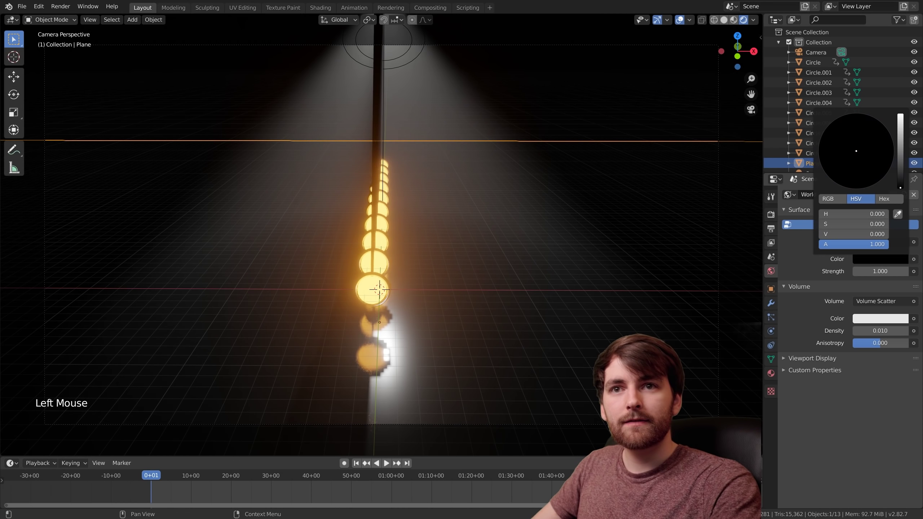
pyautogui.click(67, 8)
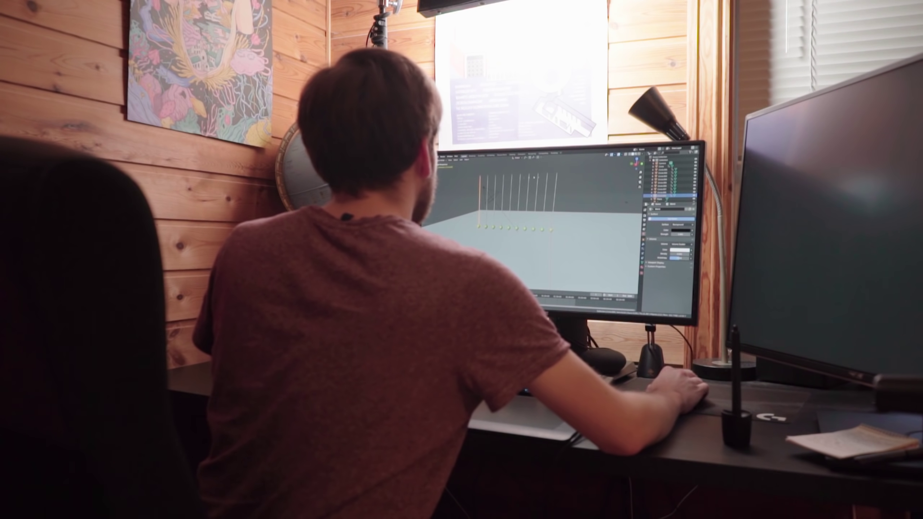
# Step: Hide pendulum copies Circle.001–Circle.009 so only the first pendulum shows
pyautogui.press('ctrl+h')
pyautogui.click(915, 74)
pyautogui.click(909, 154)
pyautogui.click(462, 105)
pyautogui.click(507, 206)
pyautogui.scroll(3)
pyautogui.middleClick(602, 206)
pyautogui.middleClick(480, 197)
pyautogui.middleClick(481, 222)
pyautogui.scroll(-3)
# Step: Add an Empty object to the single-pendulum scene (Shift+A)
pyautogui.click(735, 22)
pyautogui.middleClick(532, 196)
pyautogui.middleClick(515, 243)
pyautogui.press('shift+a')
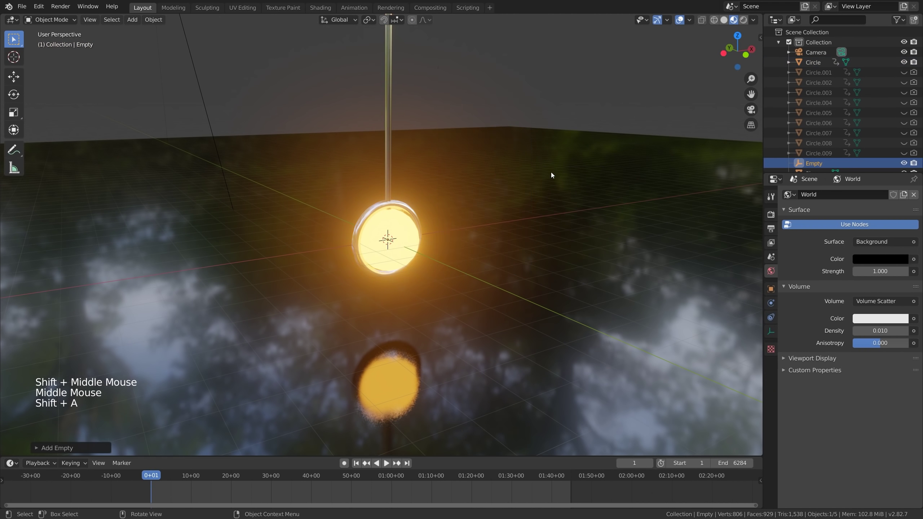
# Step: Display the Empty as a sphere around the pendulum and open Object operations for a Damped Track constraint
pyautogui.scroll(-3)
pyautogui.press('g')
pyautogui.rightClick(484, 274)
pyautogui.click(777, 332)
pyautogui.click(879, 209)
pyautogui.scroll(-3)
pyautogui.press('ctrl+z')
pyautogui.click(156, 26)
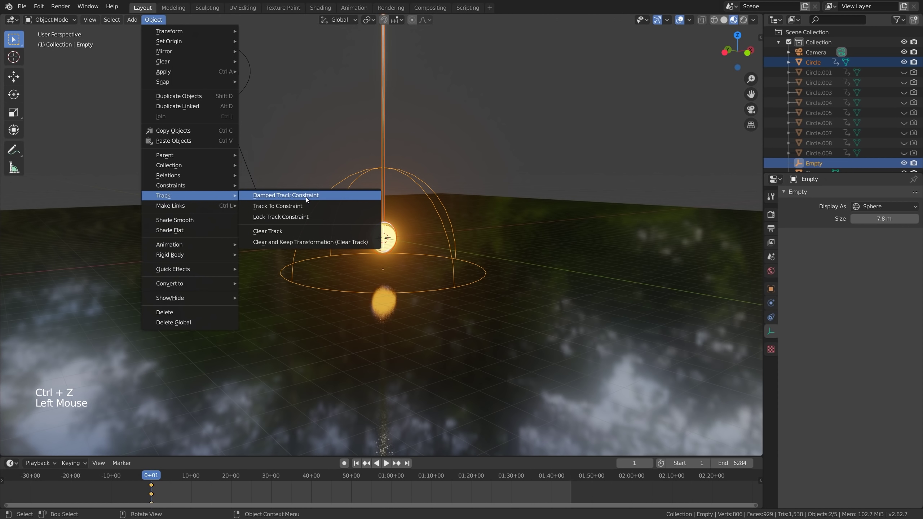
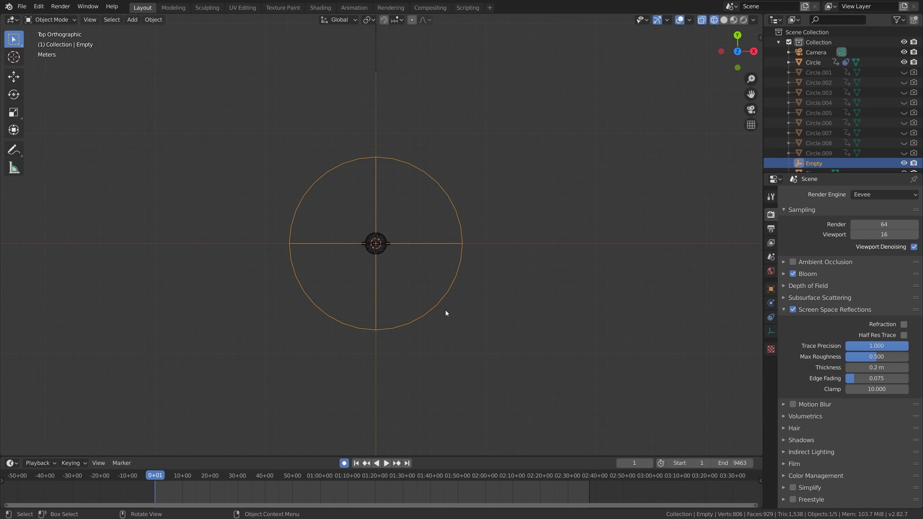
pyautogui.click(352, 468)
pyautogui.click(346, 464)
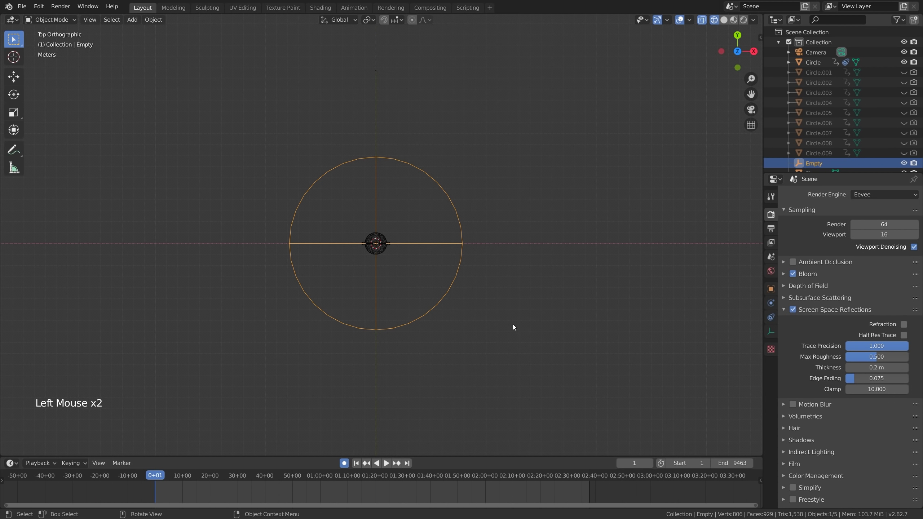
pyautogui.press('space')
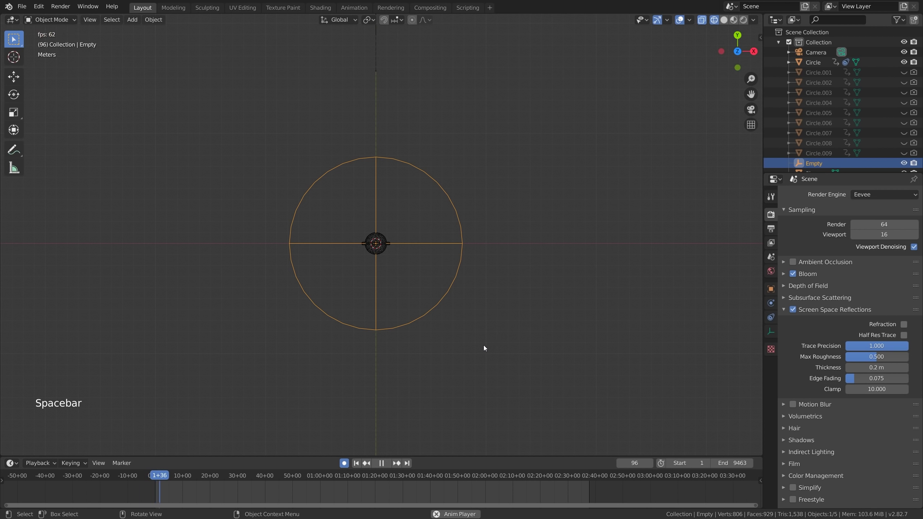
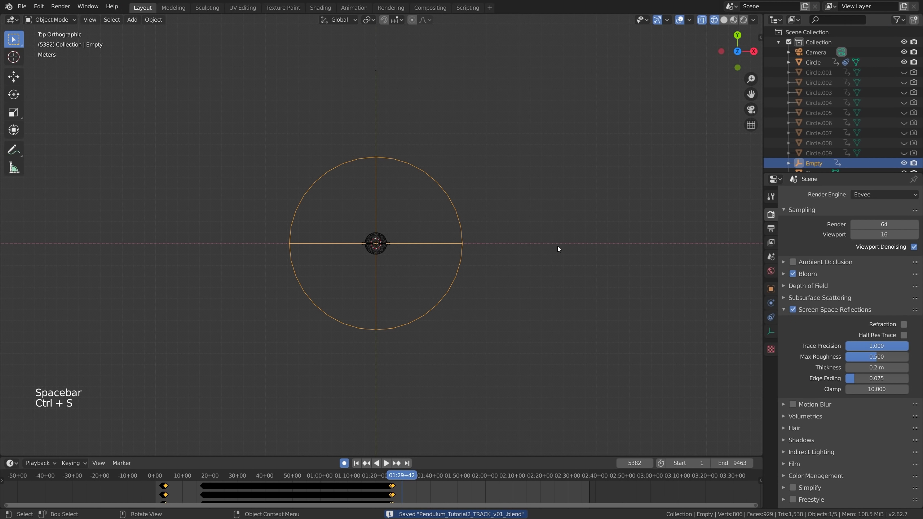
# Step: Turn the split-off area into a Graph Editor showing the empty's recorded X Location curve
pyautogui.middleClick(434, 300)
pyautogui.middleClick(463, 249)
pyautogui.scroll(-3)
pyautogui.press('shift+F5')
pyautogui.click(295, 370)
pyautogui.click(229, 479)
# Step: Play the animation so the pendulum follows the curve and its shrinking swing is visible
pyautogui.press('space')
pyautogui.press('space')
pyautogui.click(590, 369)
pyautogui.press('space')
pyautogui.click(584, 176)
pyautogui.press('space')
pyautogui.middleClick(597, 341)
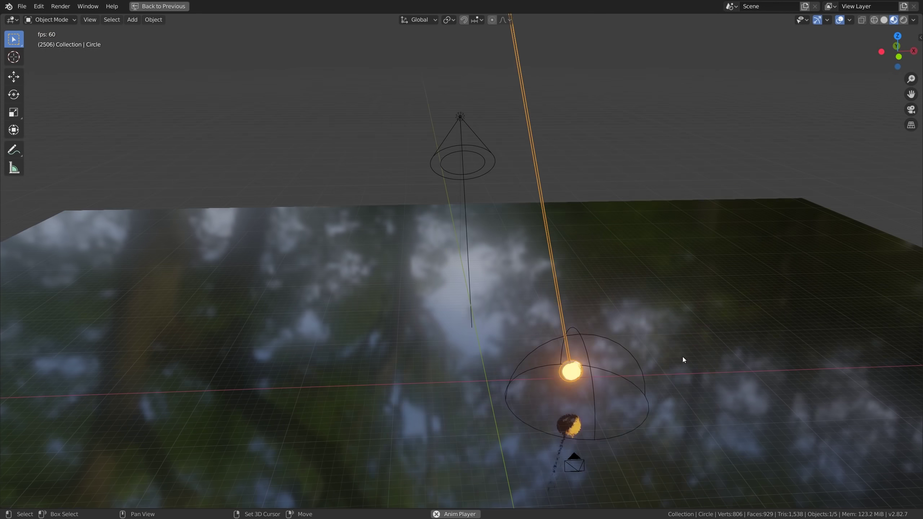
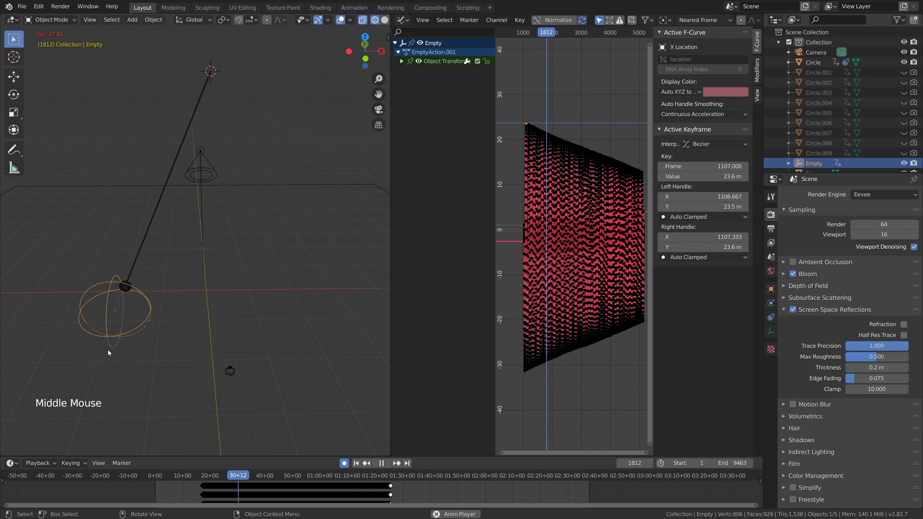
# Step: Pause playback, widen the graph editor and frame the damped oscillation from the top view
pyautogui.press('space')
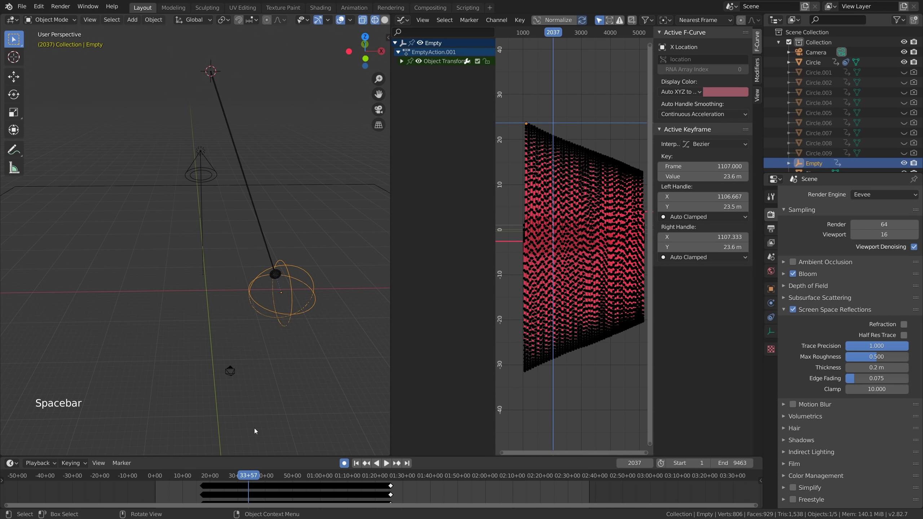
pyautogui.click(250, 482)
pyautogui.press('space')
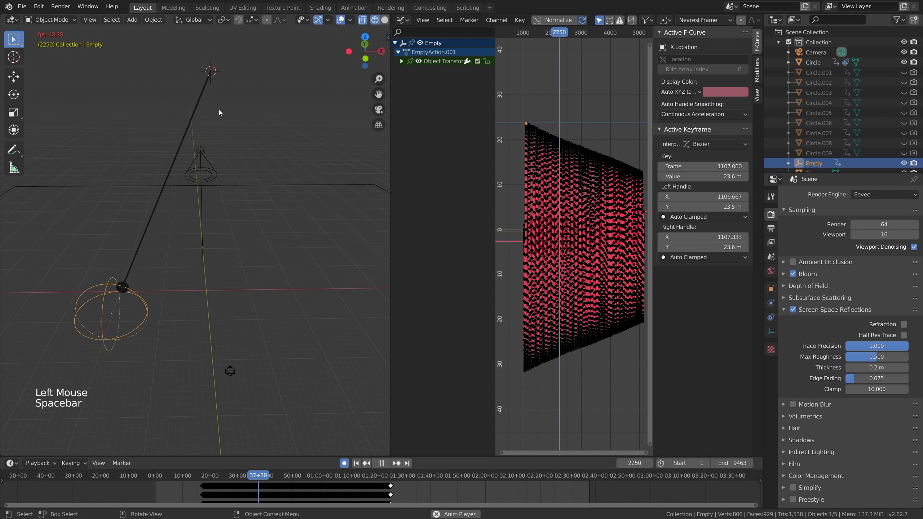
pyautogui.press('space')
pyautogui.press('KP_7')
pyautogui.middleClick(258, 319)
pyautogui.click(203, 103)
pyautogui.middleClick(269, 254)
pyautogui.middleClick(288, 269)
# Step: Zoom and pan along the F-curve while replaying to inspect the decaying swing amplitude
pyautogui.press('g')
pyautogui.press('space')
pyautogui.press('KP_7')
pyautogui.click(311, 313)
pyautogui.scroll(3)
pyautogui.middleClick(256, 289)
pyautogui.press('g')
pyautogui.scroll(-3)
pyautogui.middleClick(287, 323)
pyautogui.press('space')
pyautogui.middleClick(238, 295)
pyautogui.scroll(3)
# Step: Switch the area layout again and view the dense recorded motion curves beside the rendered scene
pyautogui.press('shift+F5')
pyautogui.press('space')
pyautogui.middleClick(305, 294)
pyautogui.scroll(-3)
pyautogui.click(750, 21)
pyautogui.press('space')
pyautogui.scroll(3)
pyautogui.middleClick(650, 321)
pyautogui.middleClick(651, 300)
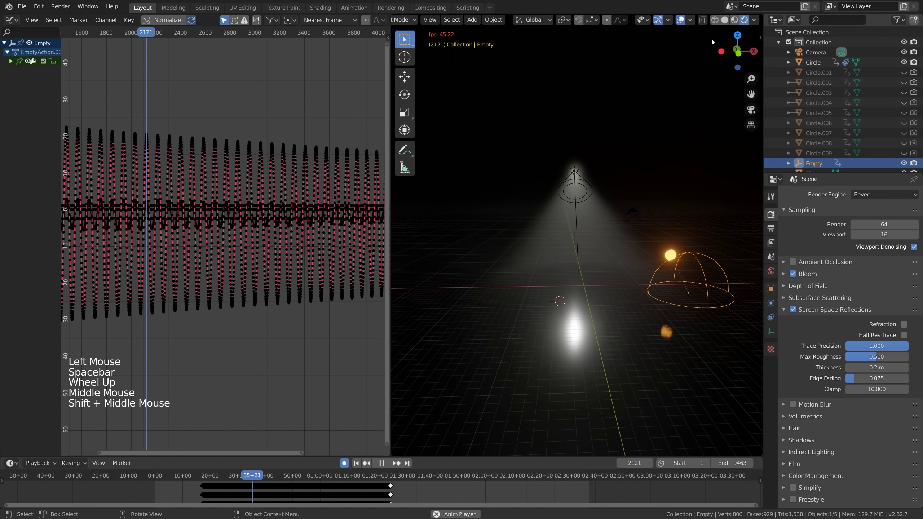
# Step: Play the glowing pendulum tracking the empty in the rendered viewport
pyautogui.click(737, 24)
pyautogui.press('space')
pyautogui.click(521, 106)
pyautogui.press('space')
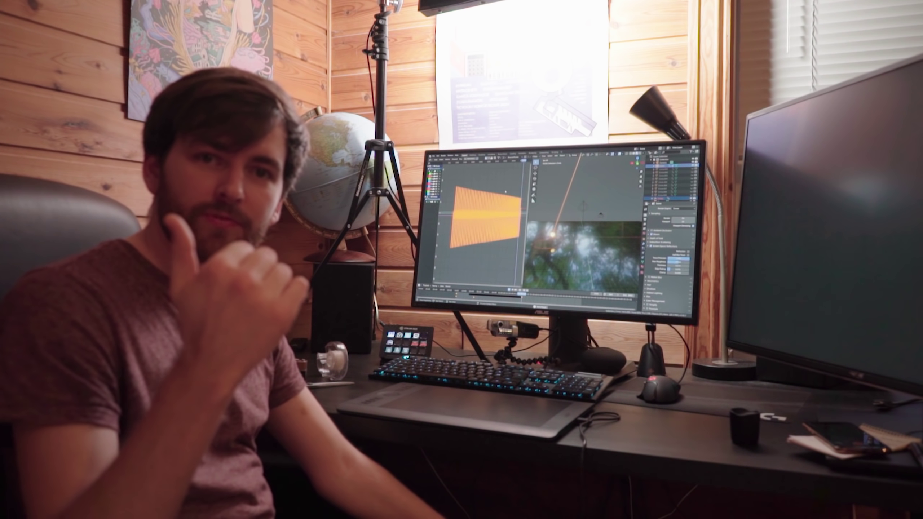